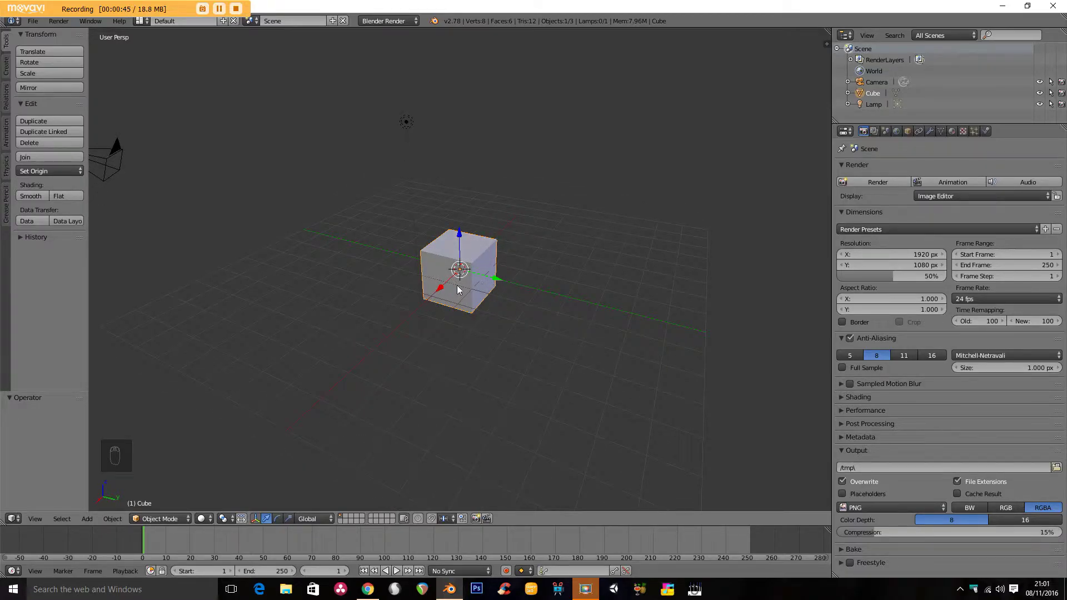
Step: Merge all cube vertices at centre in Edit Mode, then switch to front orthographic view
key(Tab)
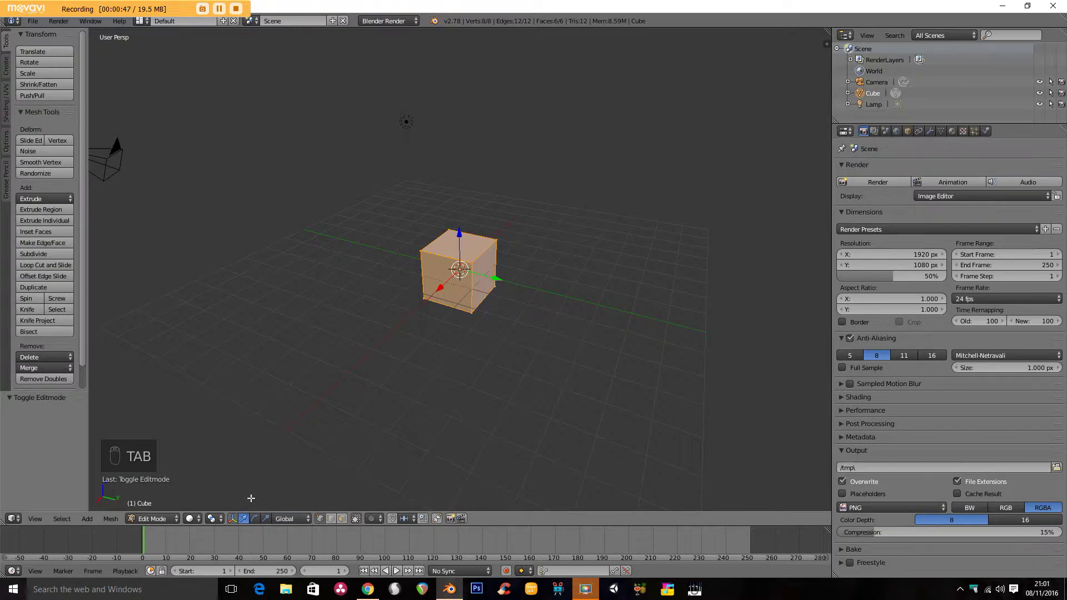
key(w)
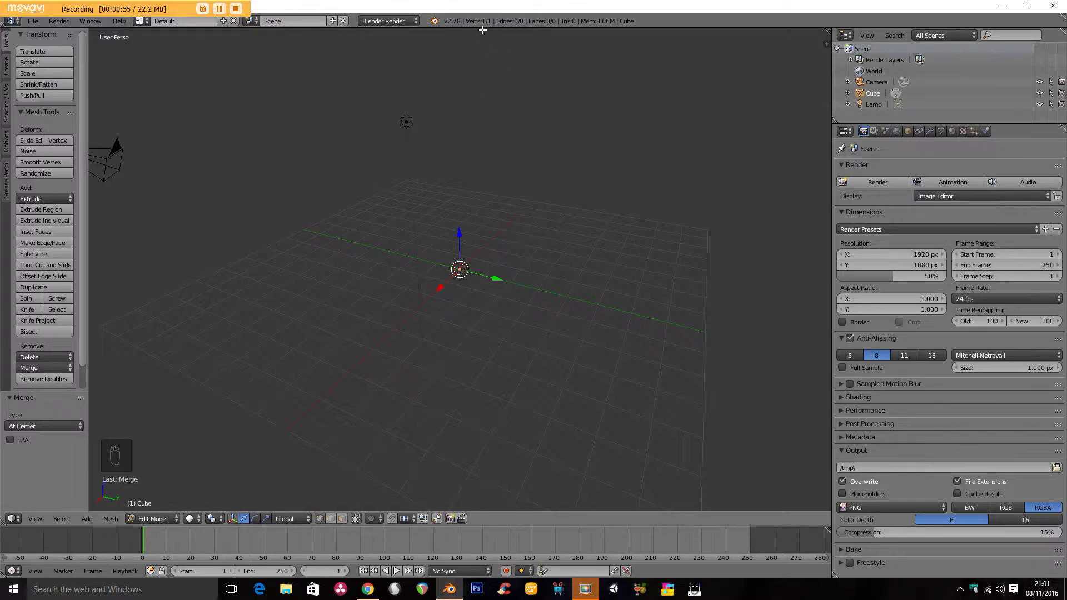
key(KP_1)
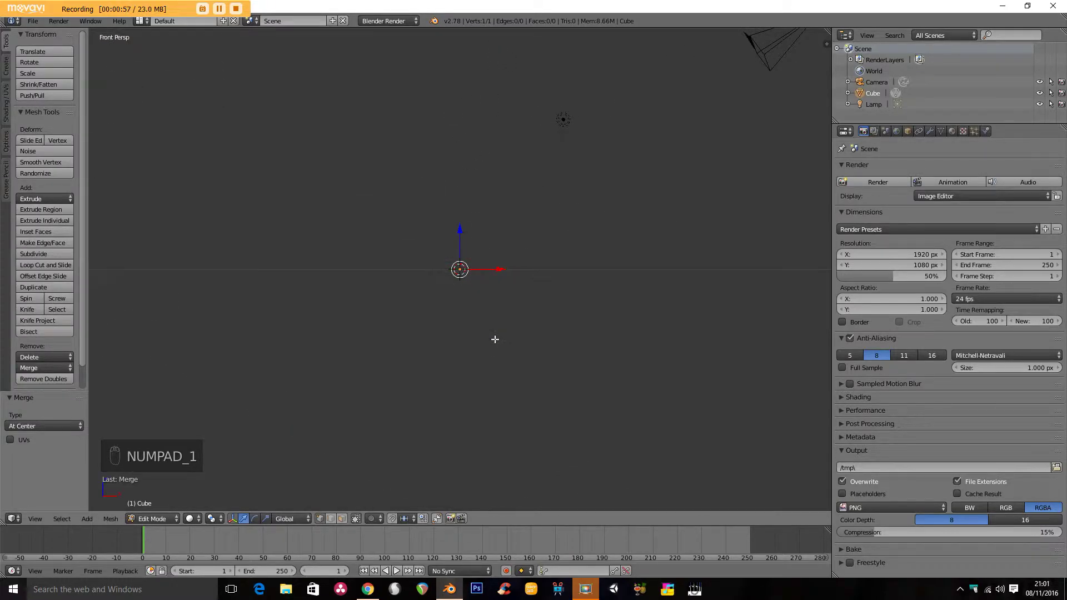
key(KP_5)
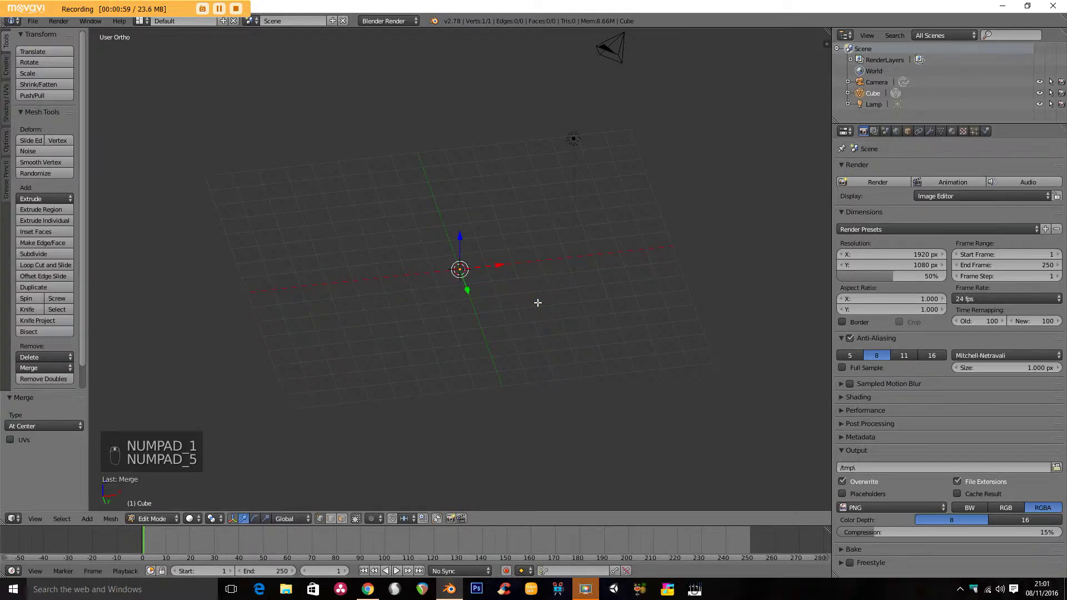
key(KP_1)
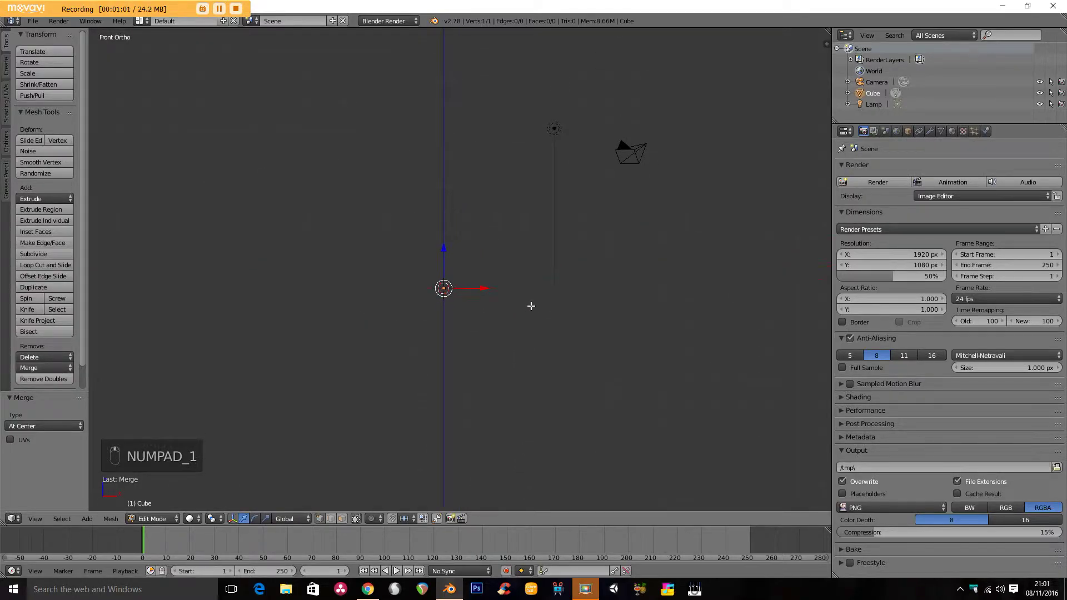
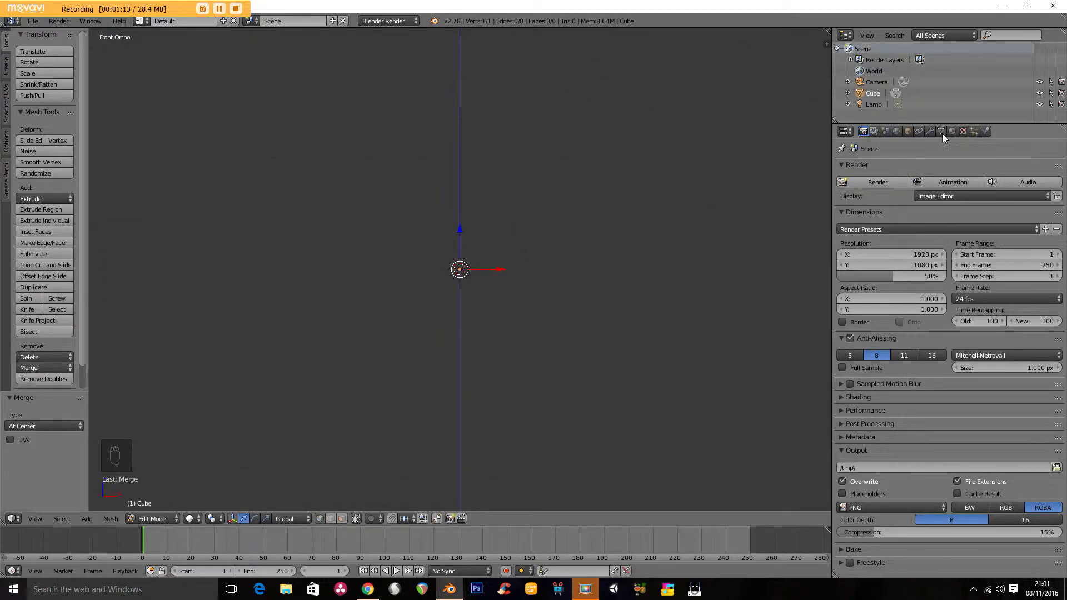
Step: Add a Skin modifier and an X-axis Mirror modifier to the single-vertex mesh
drag(934, 136, 863, 333)
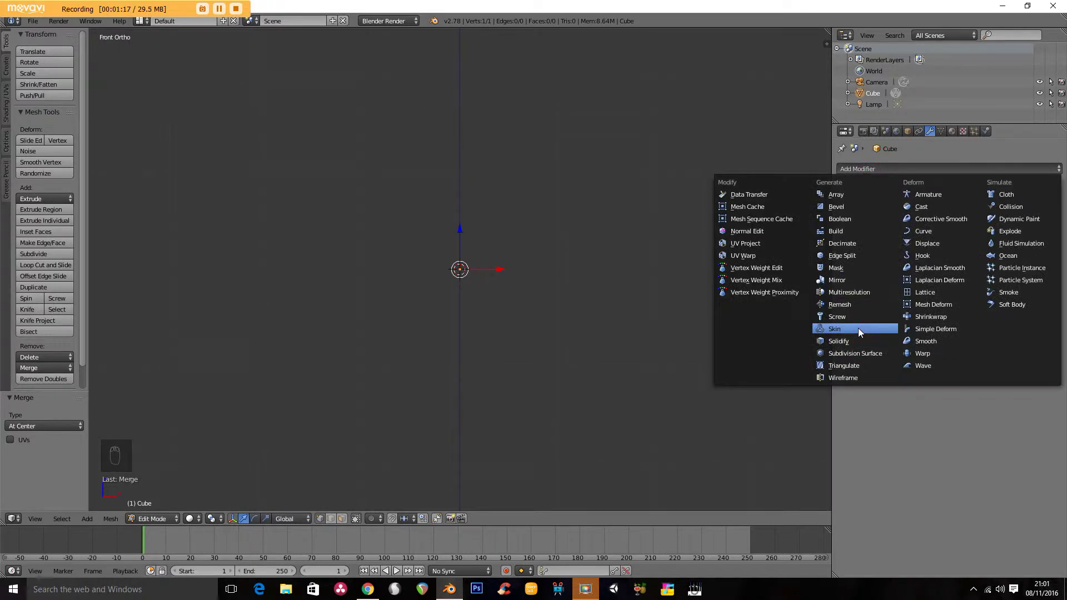
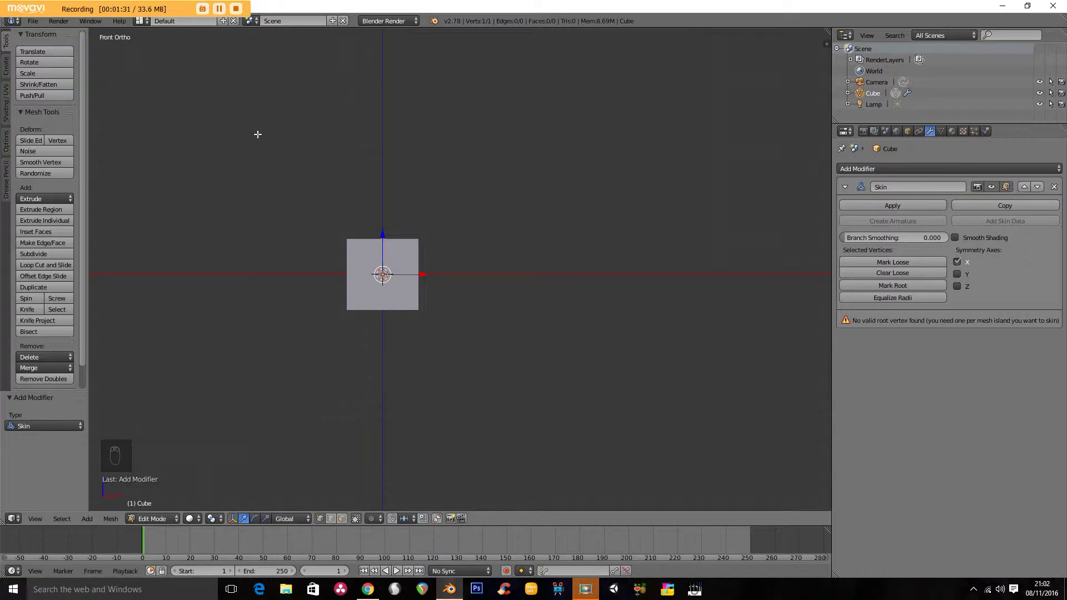
drag(900, 169, 875, 283)
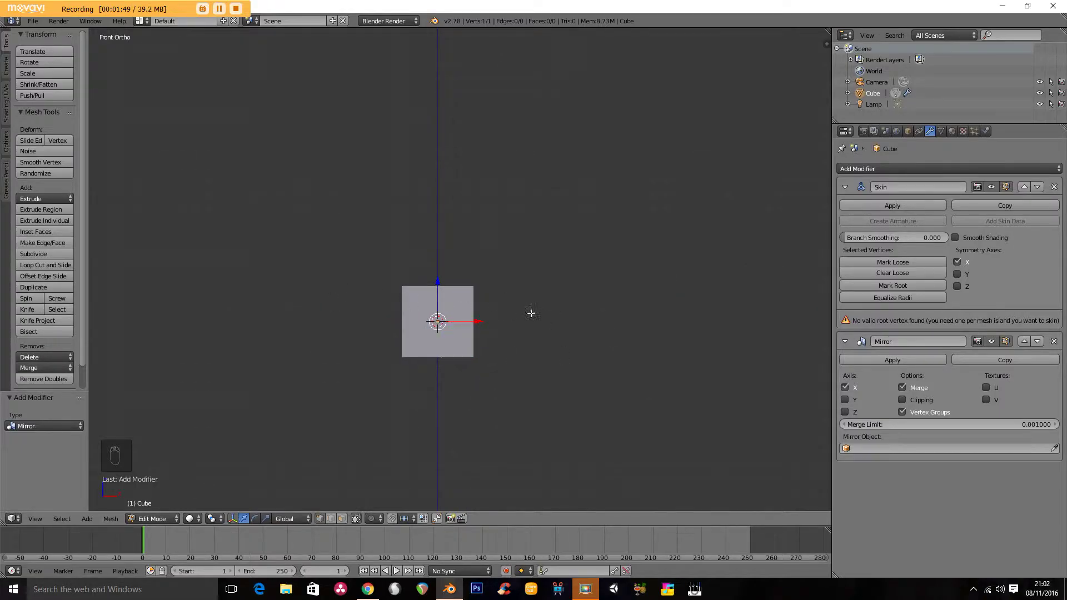
Step: Raise the hip vertex and extrude the first leg segment outward, then view from the side
key(g)
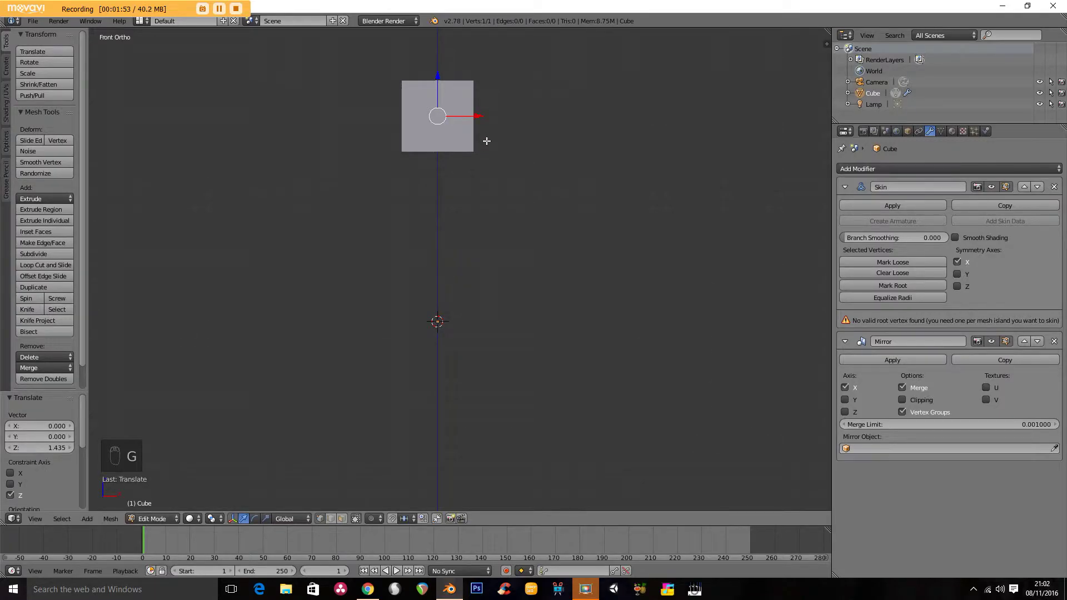
key(e)
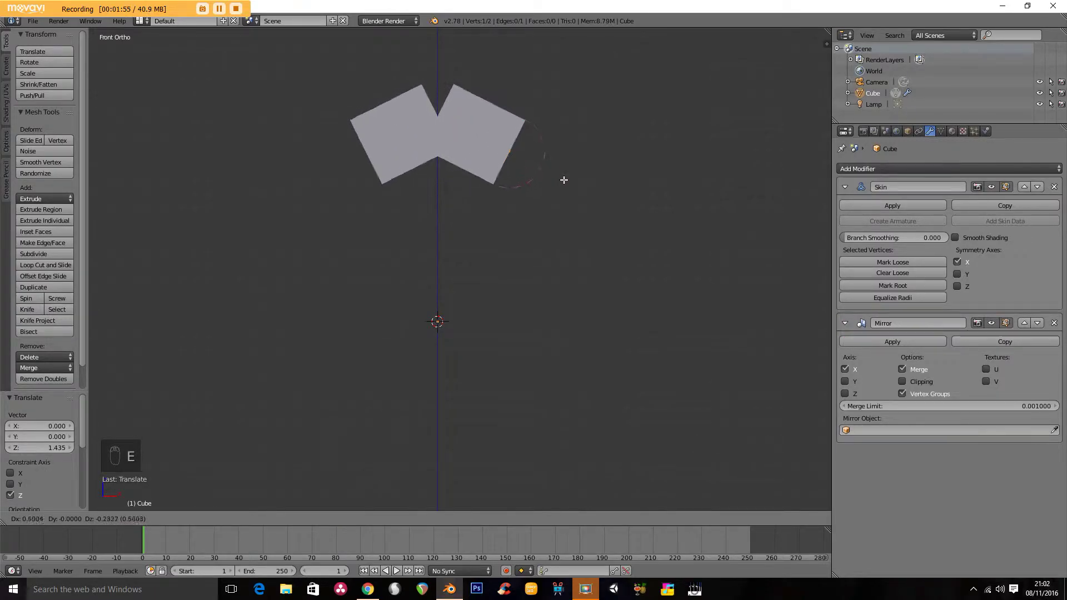
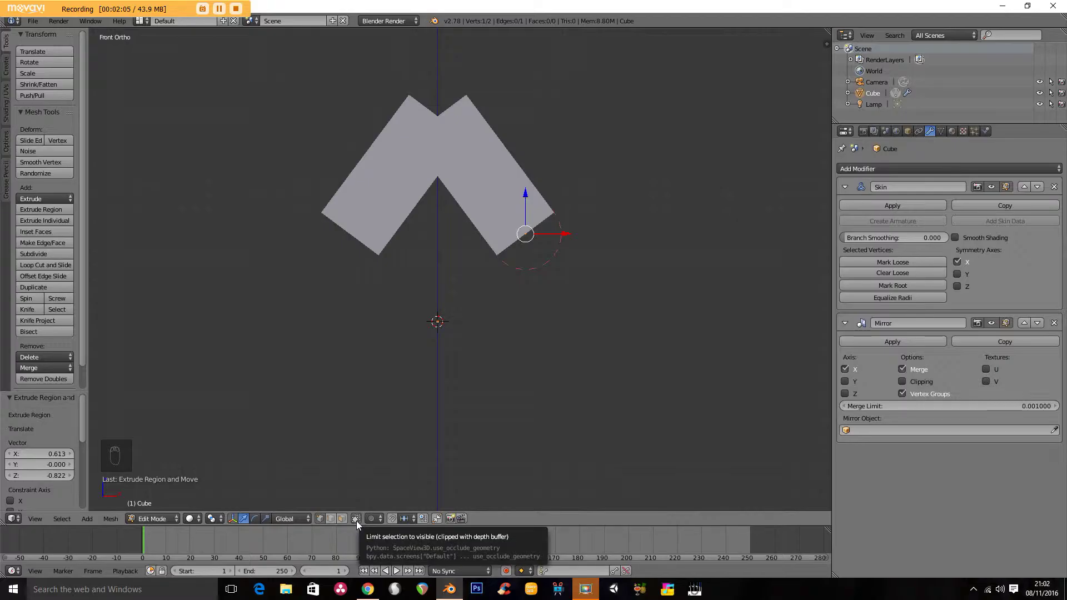
drag(360, 525, 525, 189)
drag(525, 189, 469, 175)
key(a)
key(a)
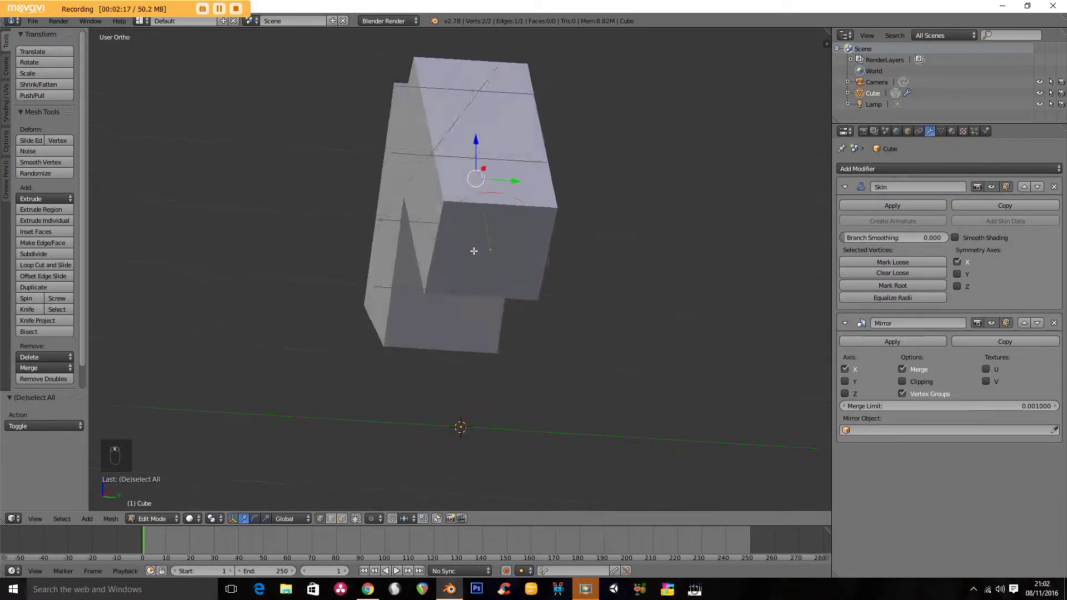
drag(545, 270, 552, 233)
key(KP_3)
Step: Bend the knee back, extrude lower leg and foot, then lift the mesh so feet sit on the ground
key(g)
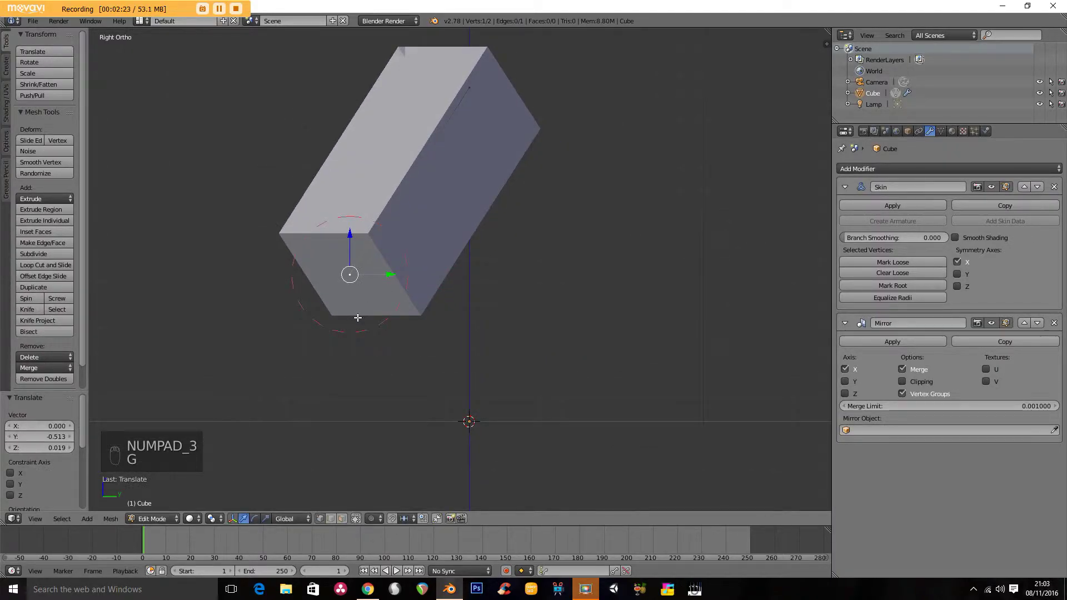
key(e)
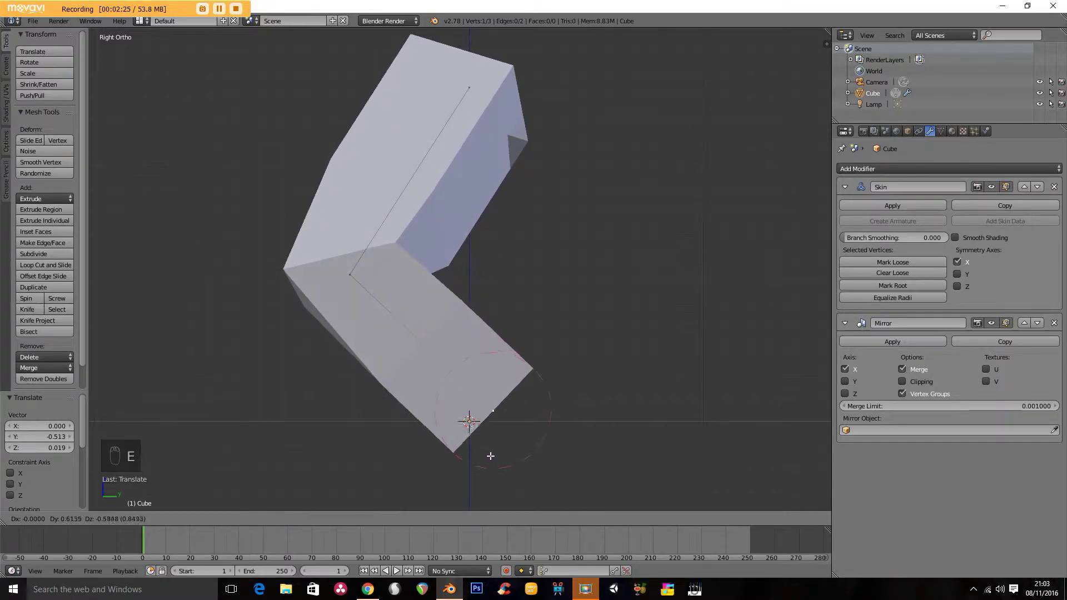
key(e)
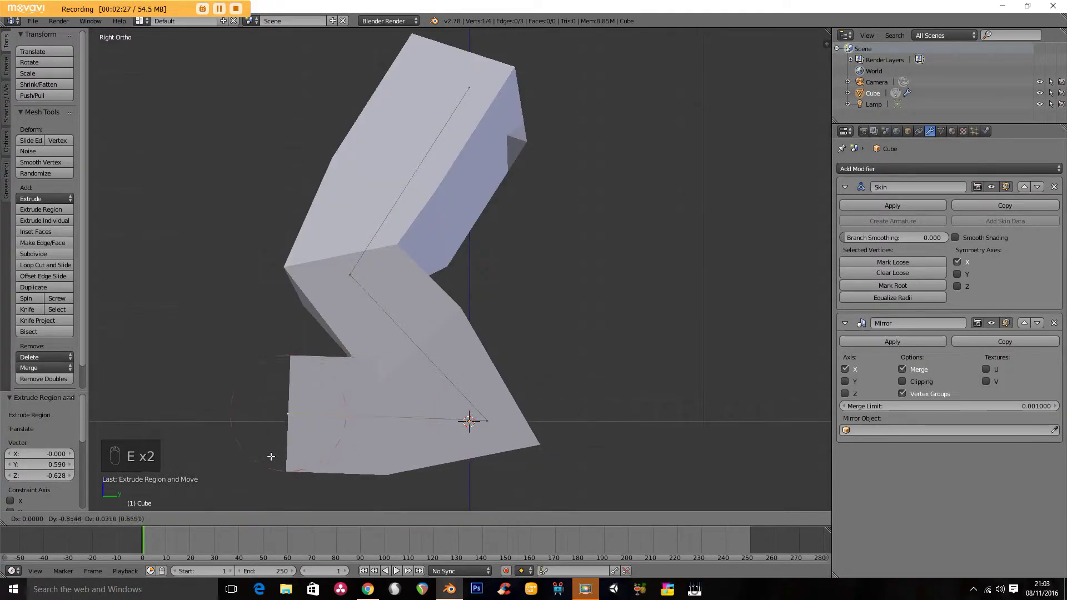
click(381, 438)
key(a)
key(a)
key(g)
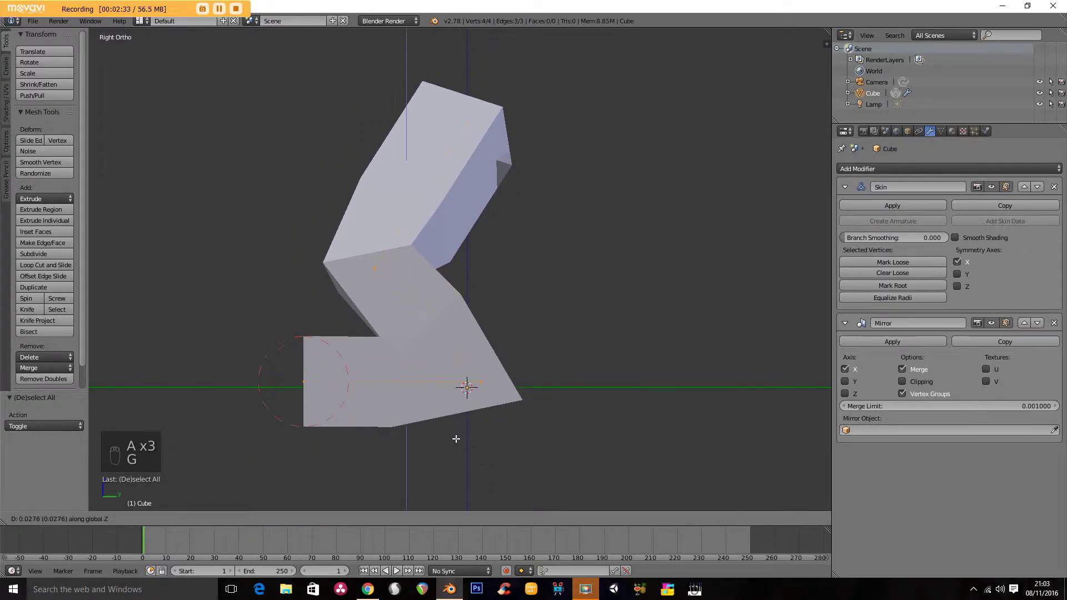
drag(407, 207, 464, 223)
drag(475, 223, 494, 224)
middle_click(494, 224)
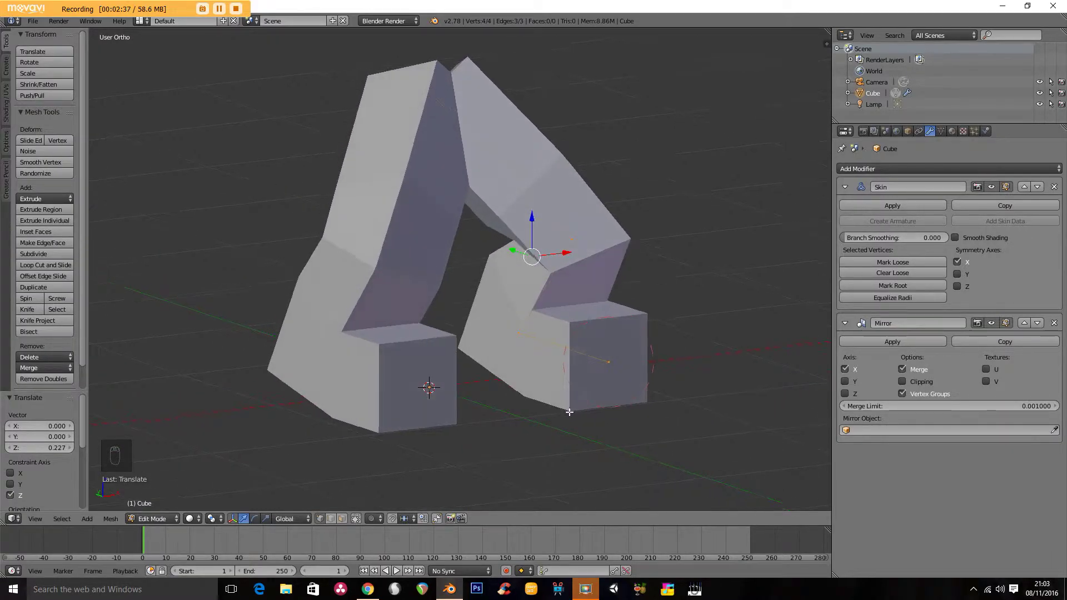
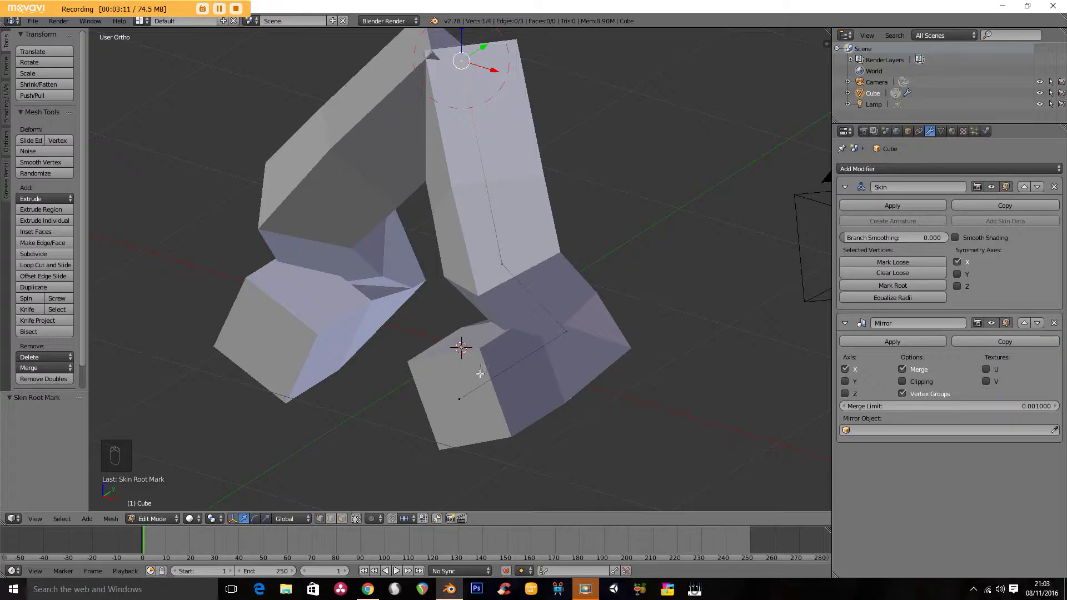
Step: Switch to front view to check the rooted skin legs
key(KP_1)
Step: Extrude a torso segment up from the hips, then bend chest, spine and neck segments forward in side view
key(KP_1)
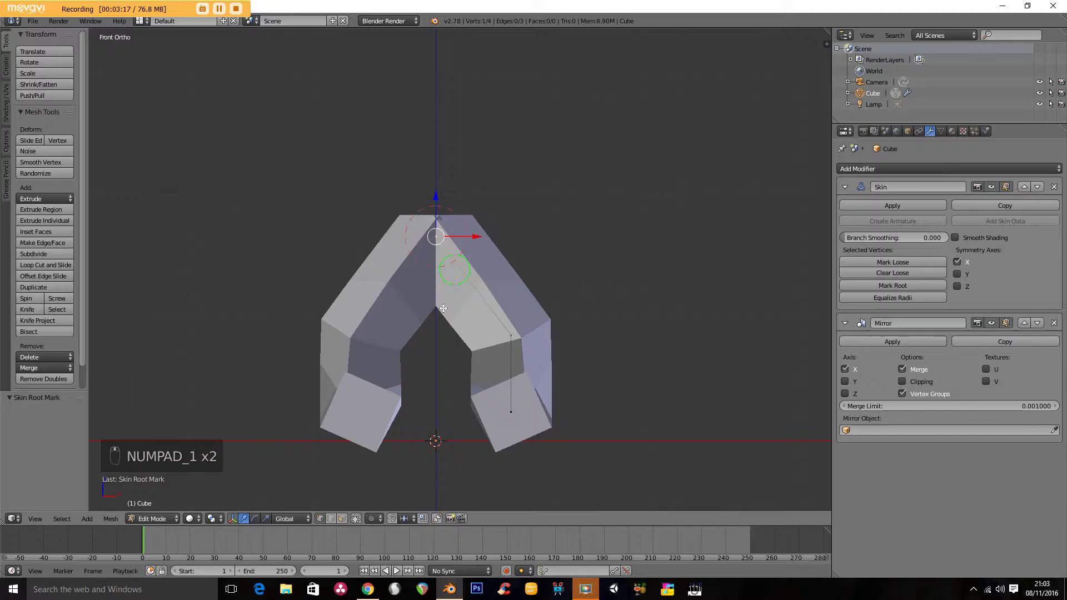
key(e)
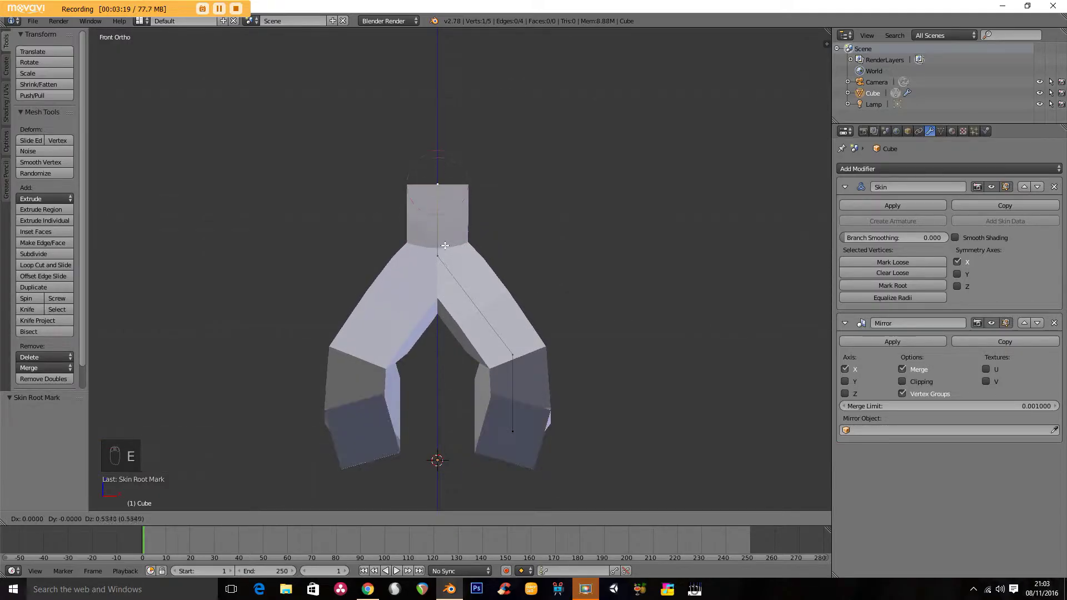
key(KP_3)
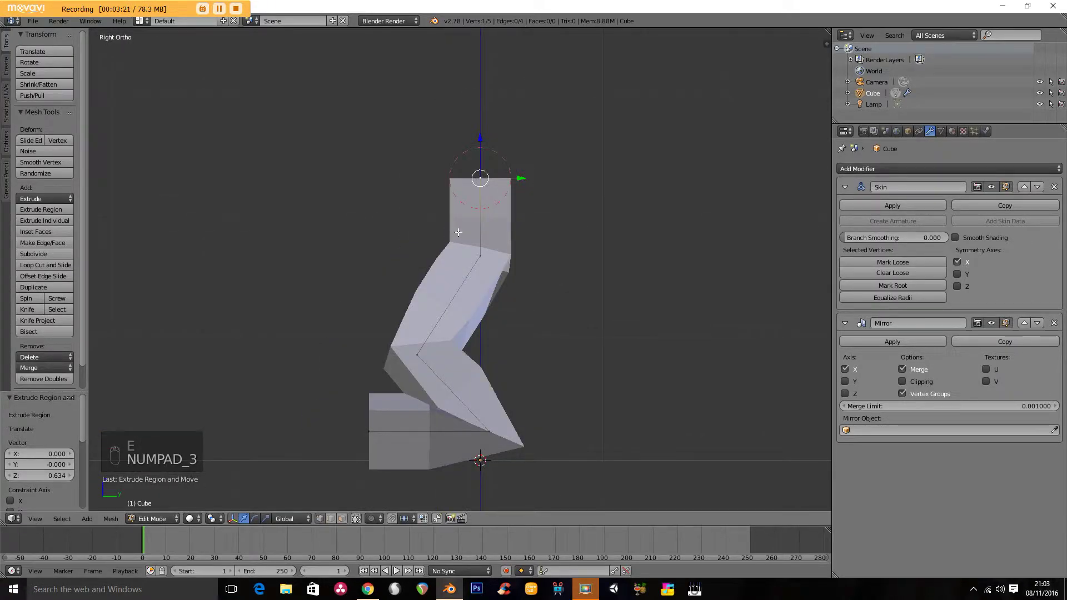
key(g)
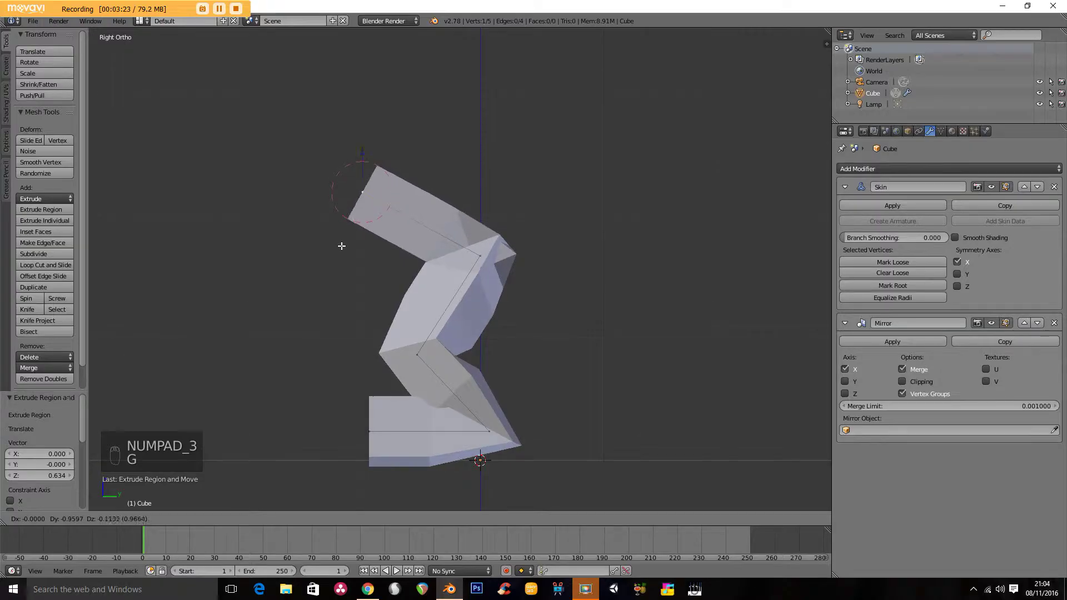
key(e)
key(e)
key(e)
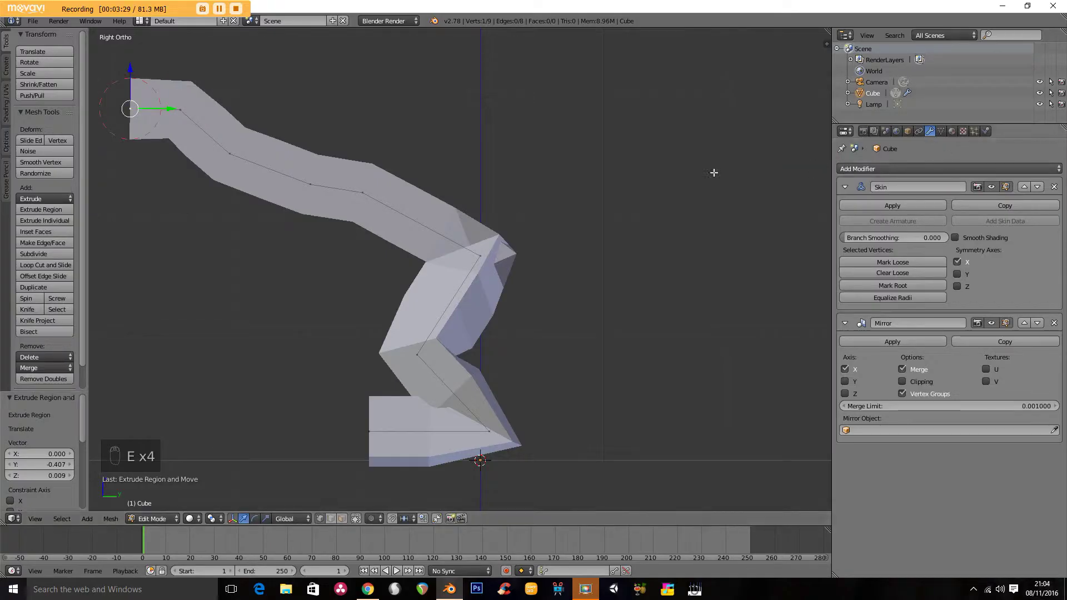
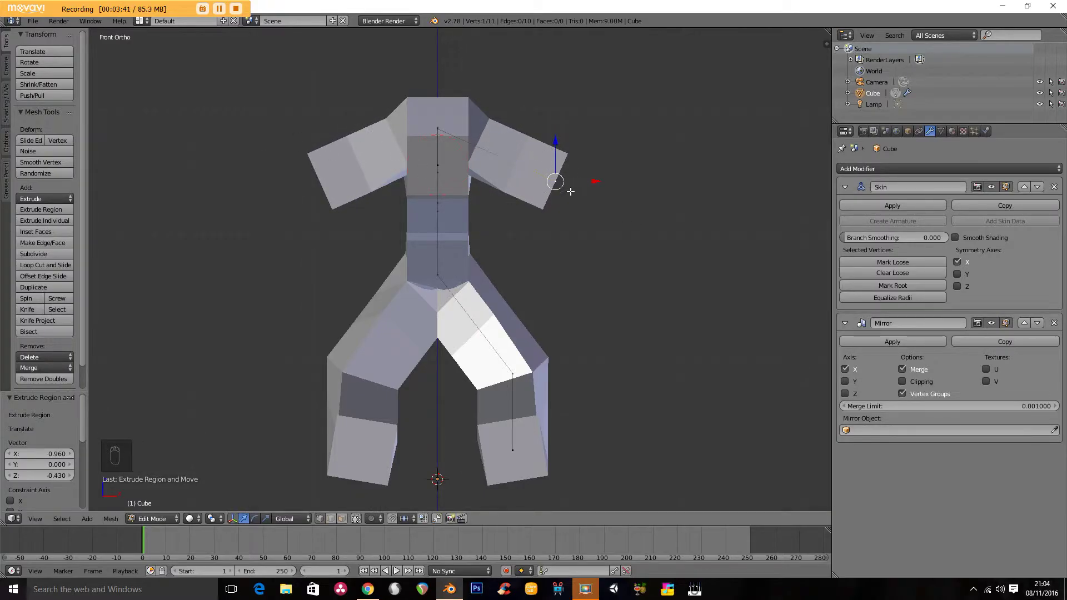
Step: Stretch the arm vertices outward, extrude them forward and down to the ground, then view from above
key(g)
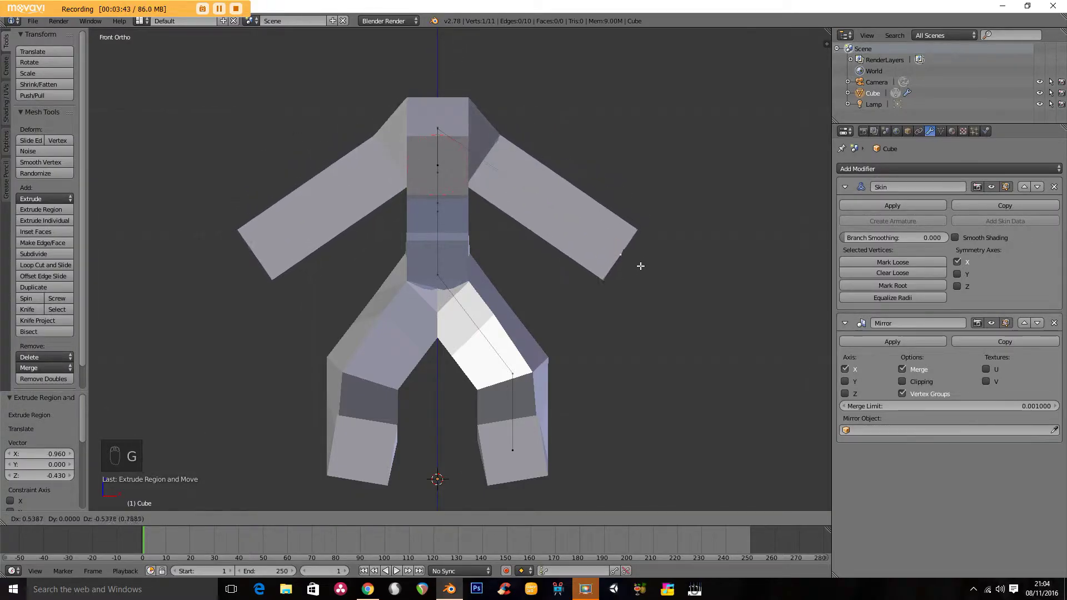
key(KP_3)
key(g)
key(e)
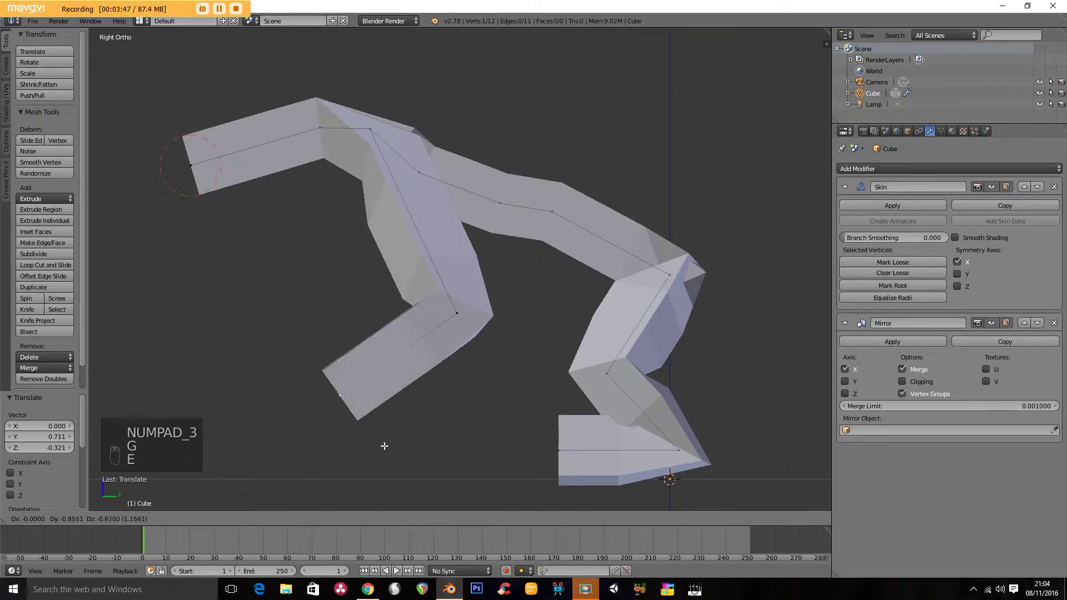
key(e)
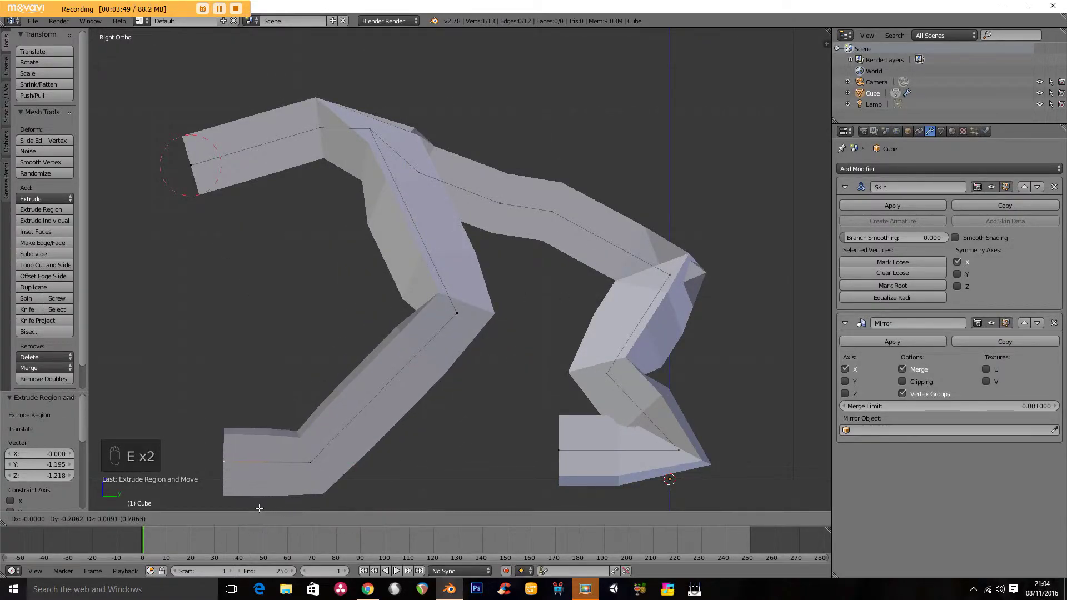
key(KP_7)
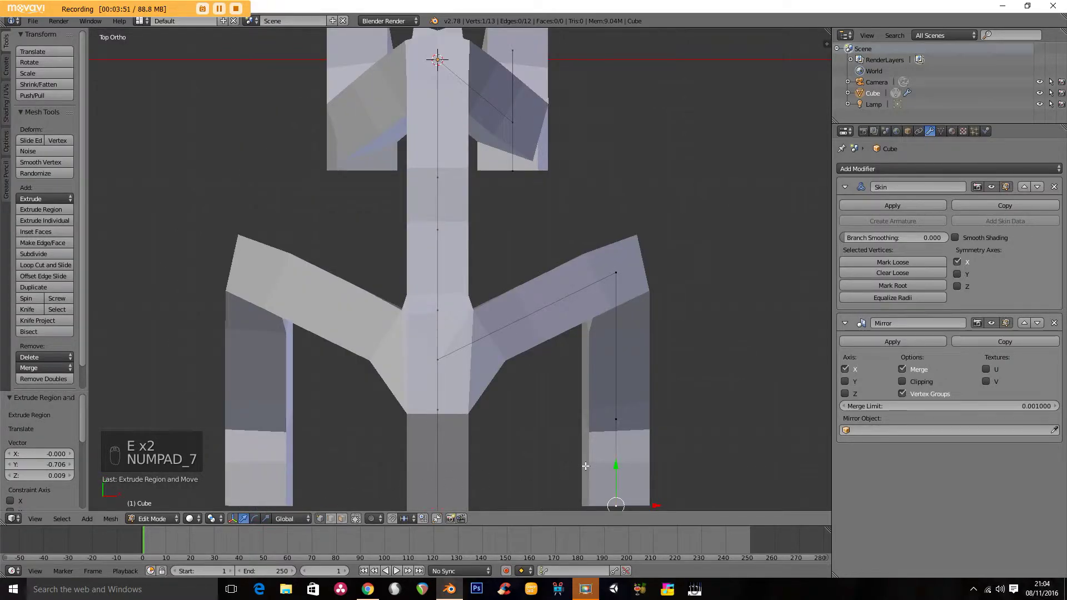
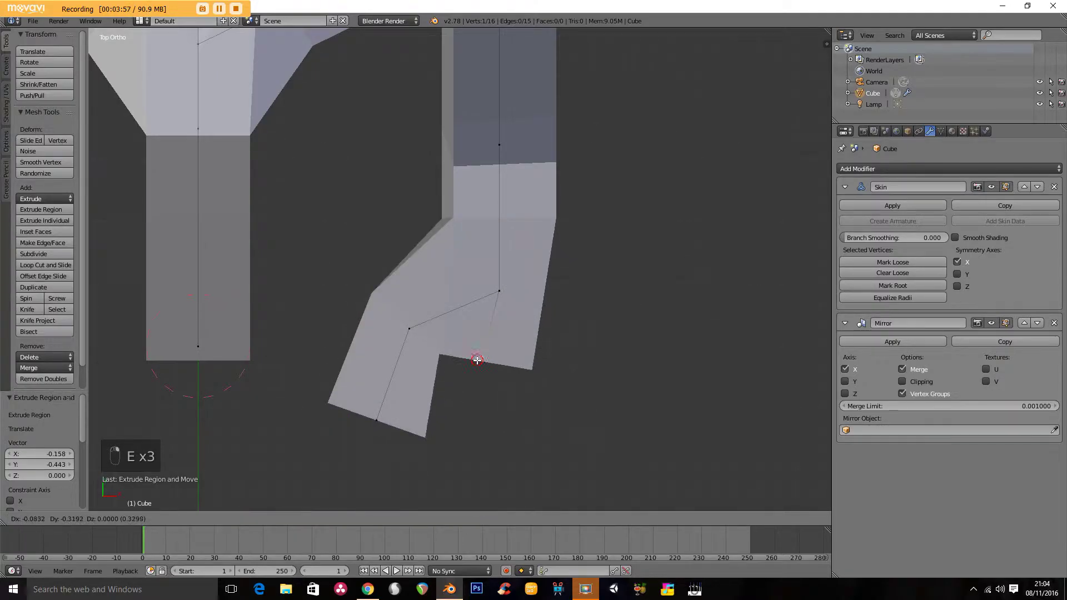
Step: Extrude another short toe branch from the foot end vertex
key(e)
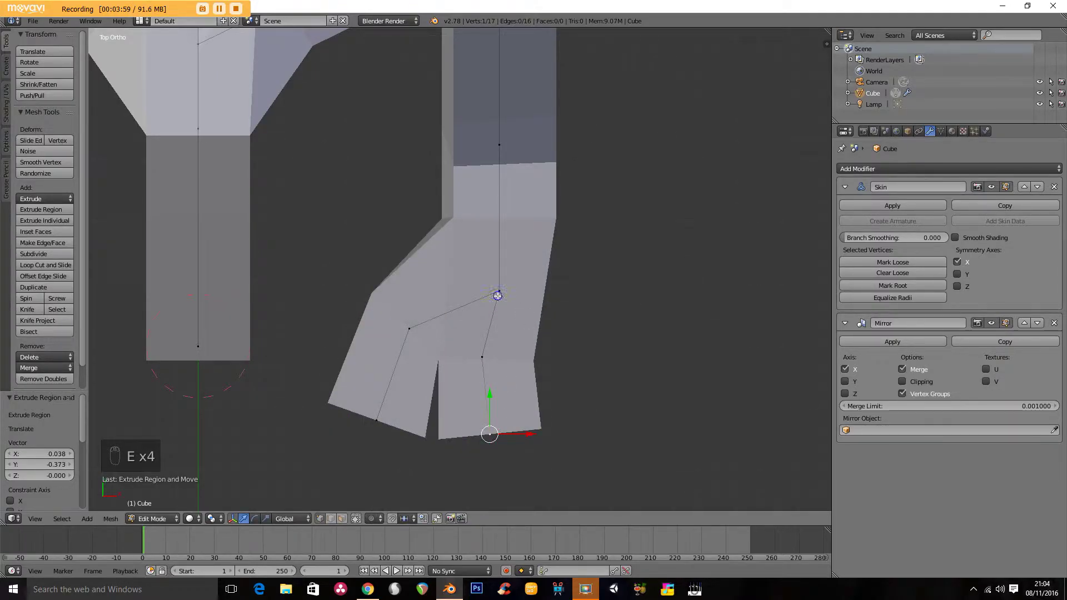
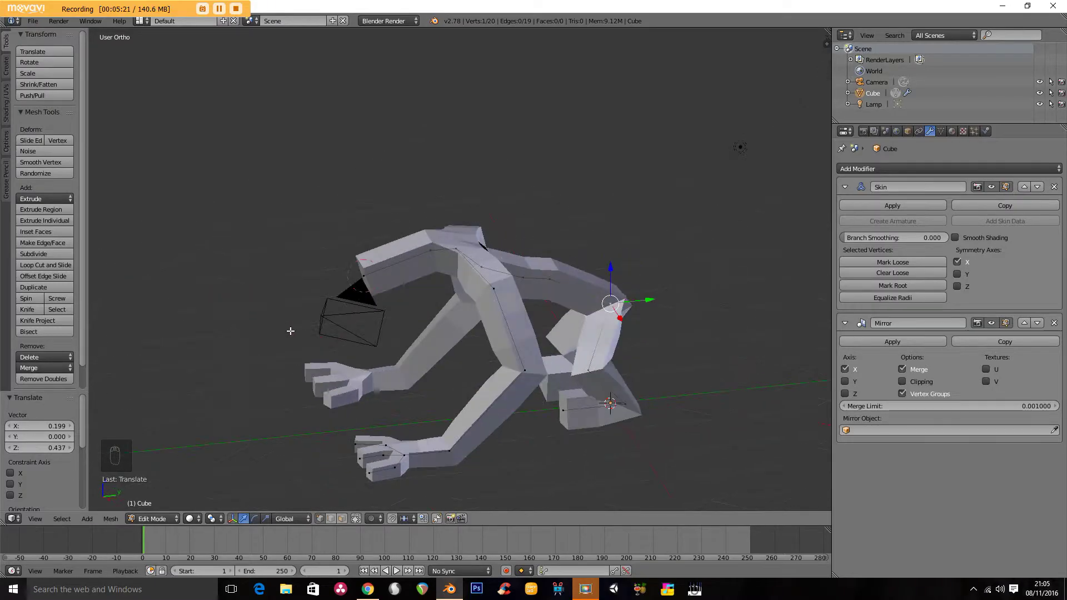
Step: Apply the Mirror modifier in Object Mode and orbit to inspect the real mirrored geometry
middle_click(475, 304)
key(Tab)
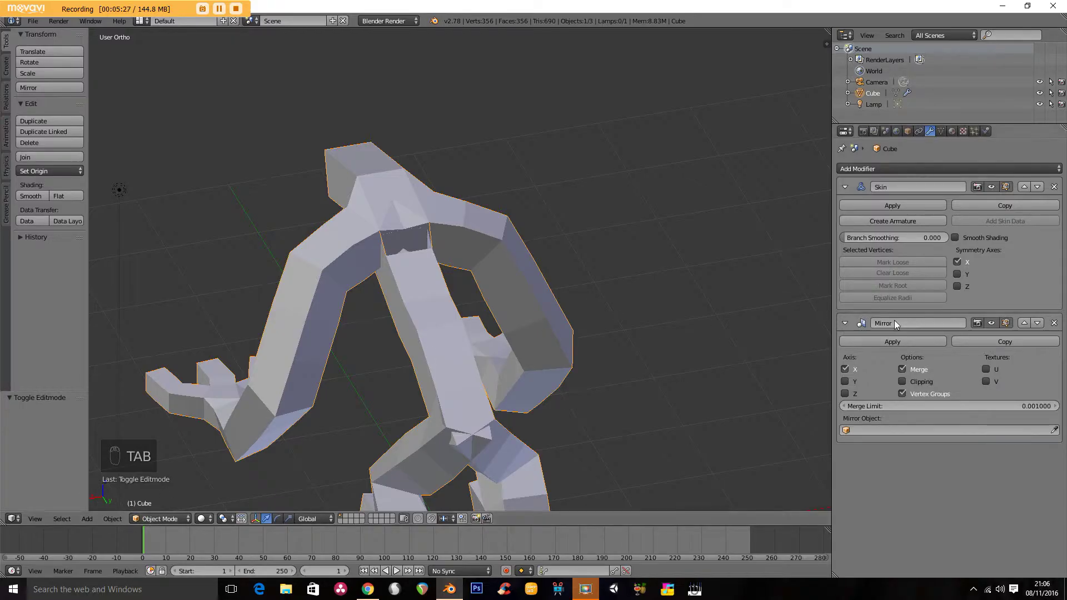
click(895, 346)
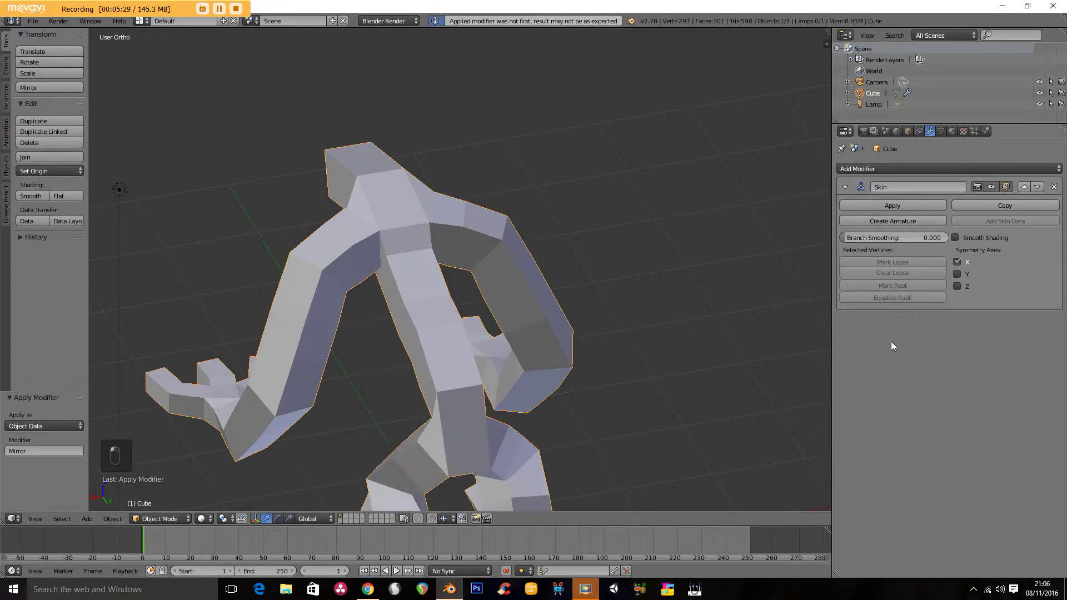
drag(448, 386, 443, 297)
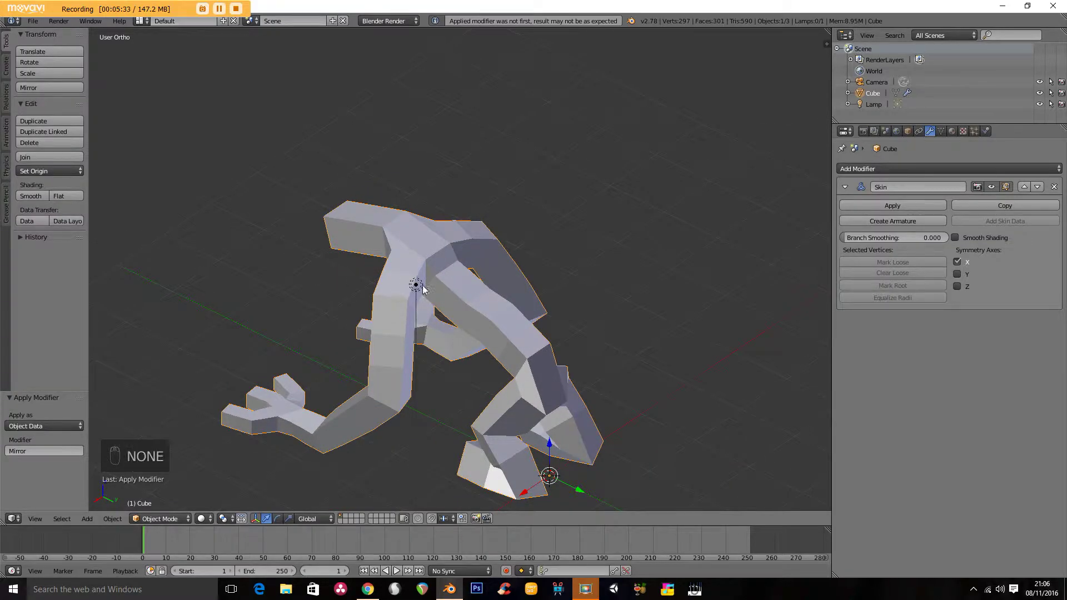
drag(445, 282, 442, 249)
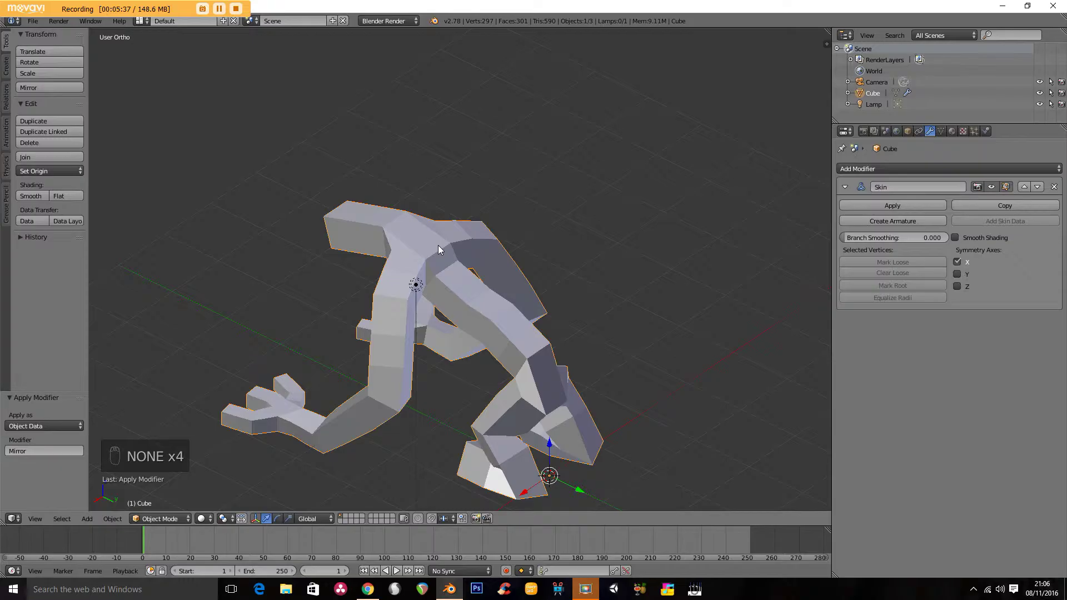
Step: Return to Edit Mode and select all skeleton vertices for re-rooting
key(Tab)
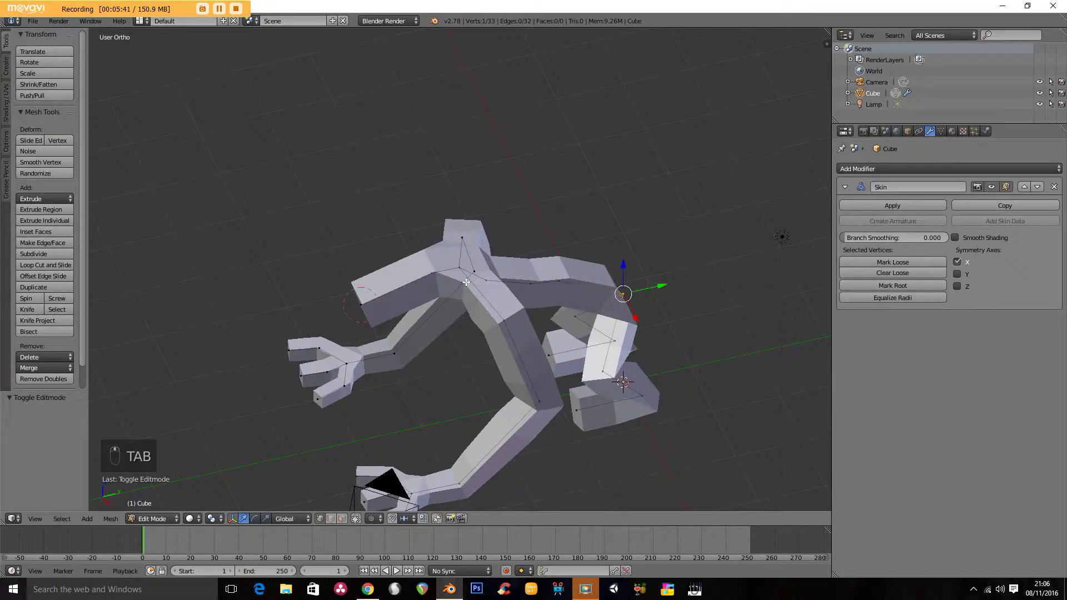
key(a)
key(a)
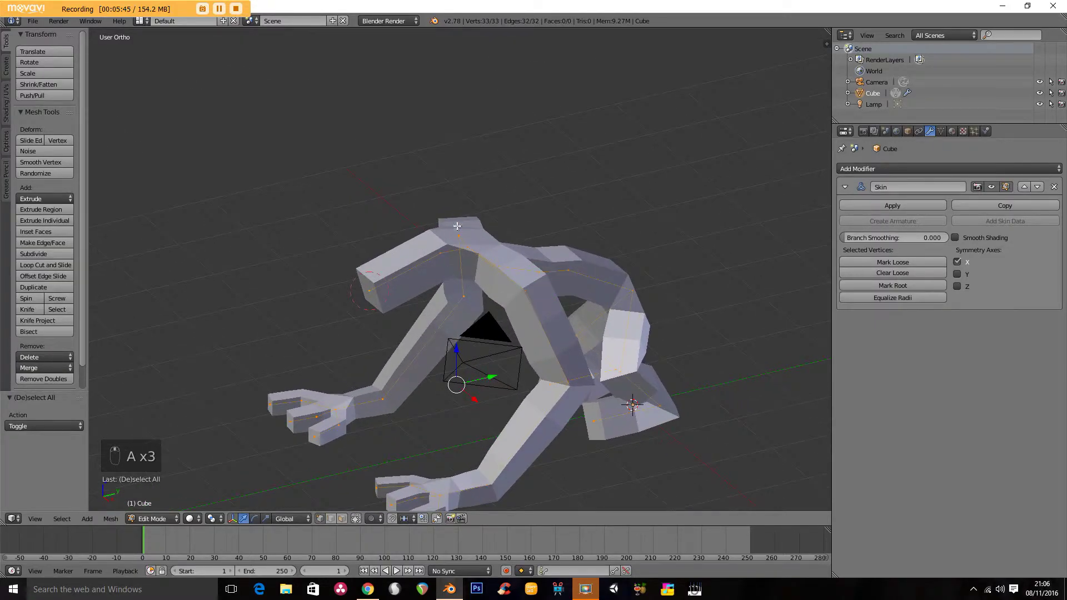
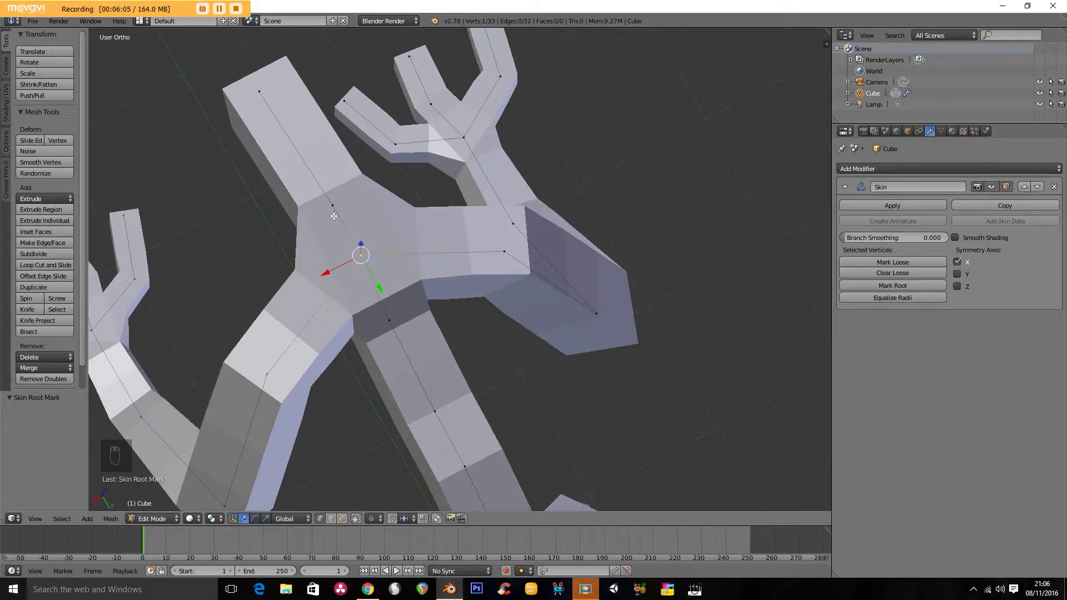
Step: Inspect the pelvis and shoulder junction vertices for loose skin marking
middle_click(334, 177)
drag(347, 185, 355, 288)
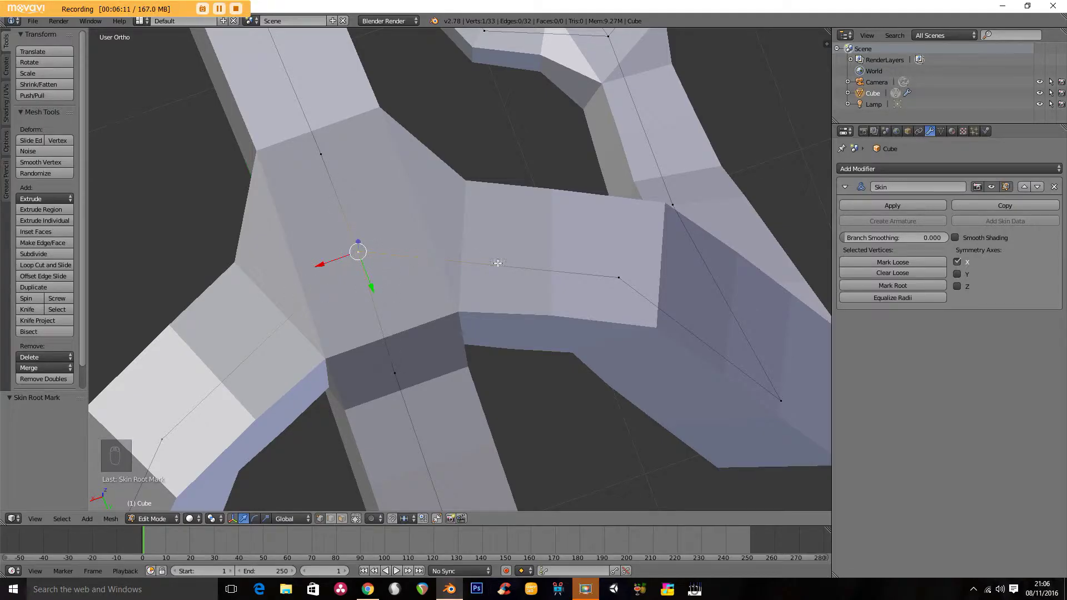
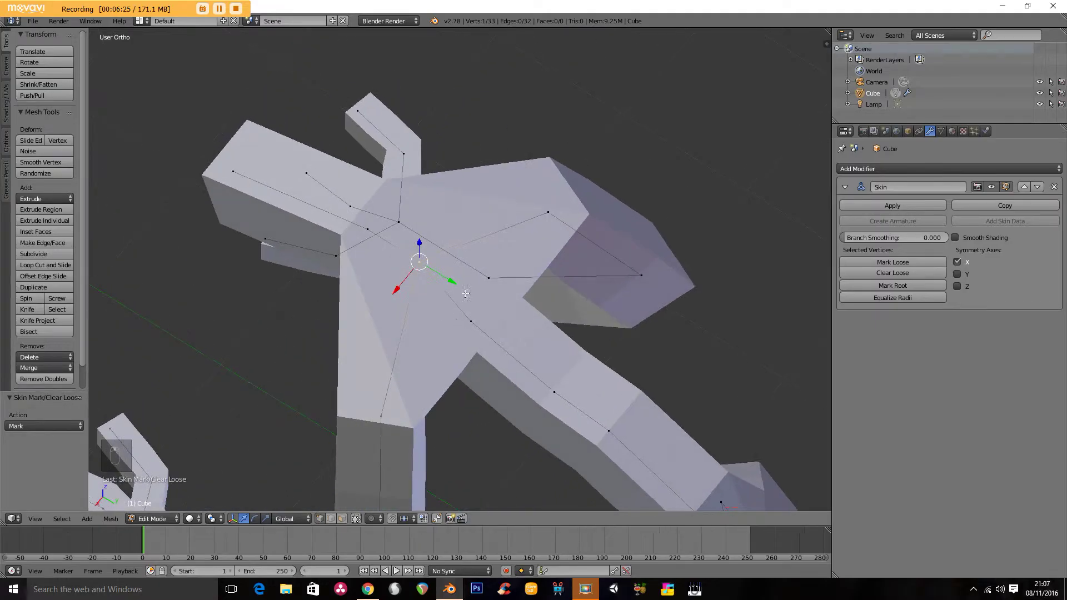
middle_click(432, 274)
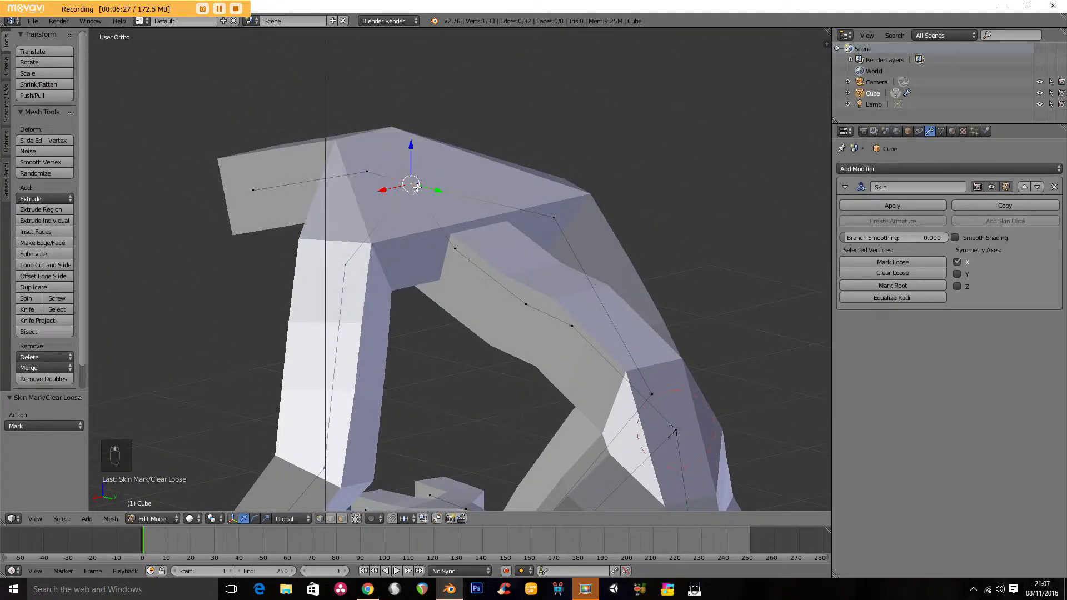
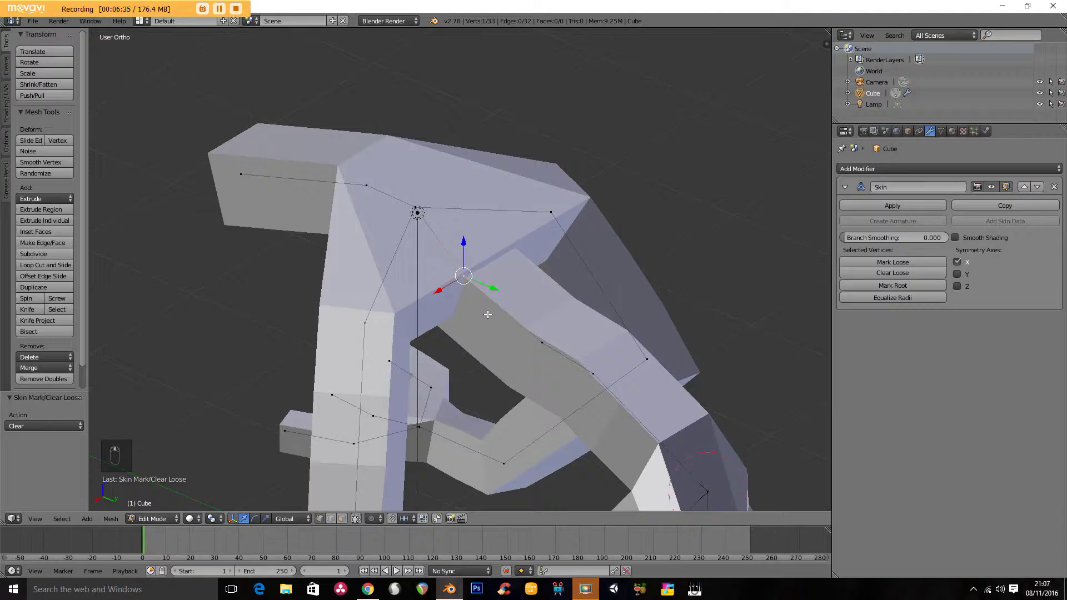
middle_click(375, 189)
middle_click(376, 184)
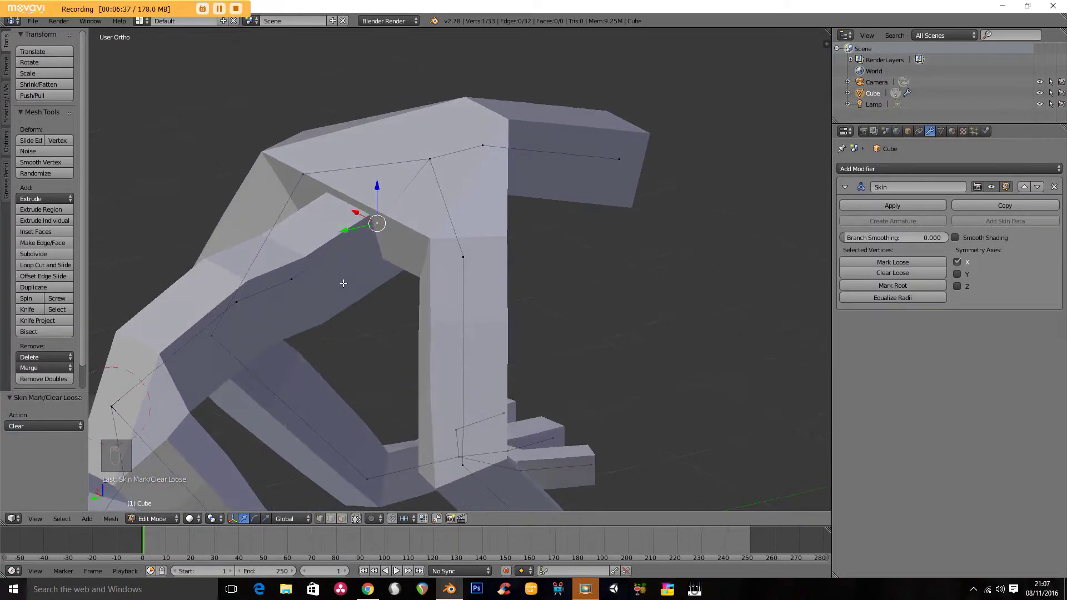
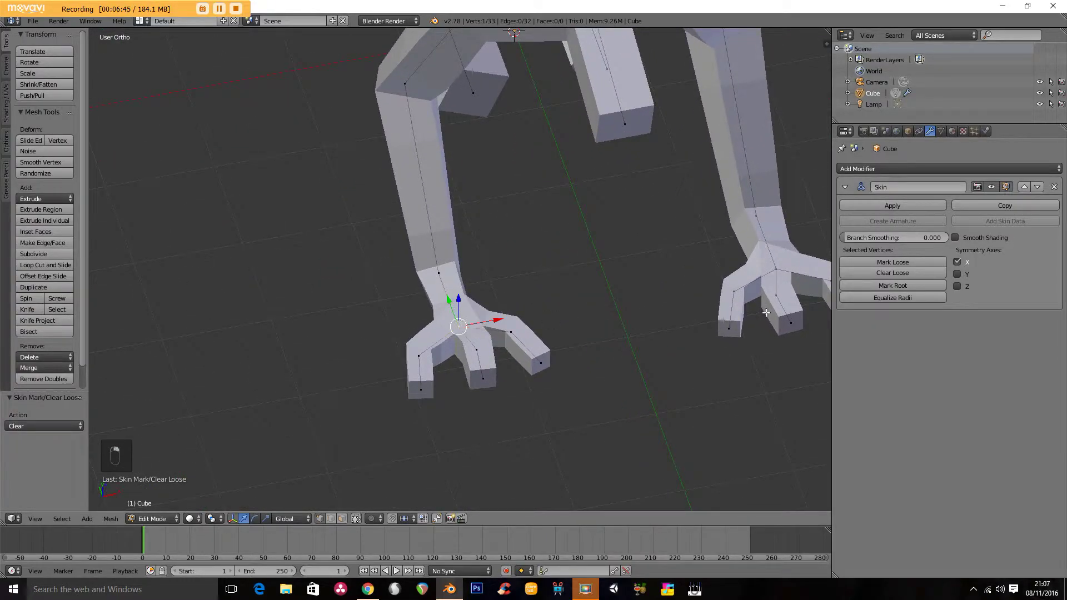
Step: Mark both hands' palm vertices as loose for broader merged palm shapes
click(459, 293)
click(459, 293)
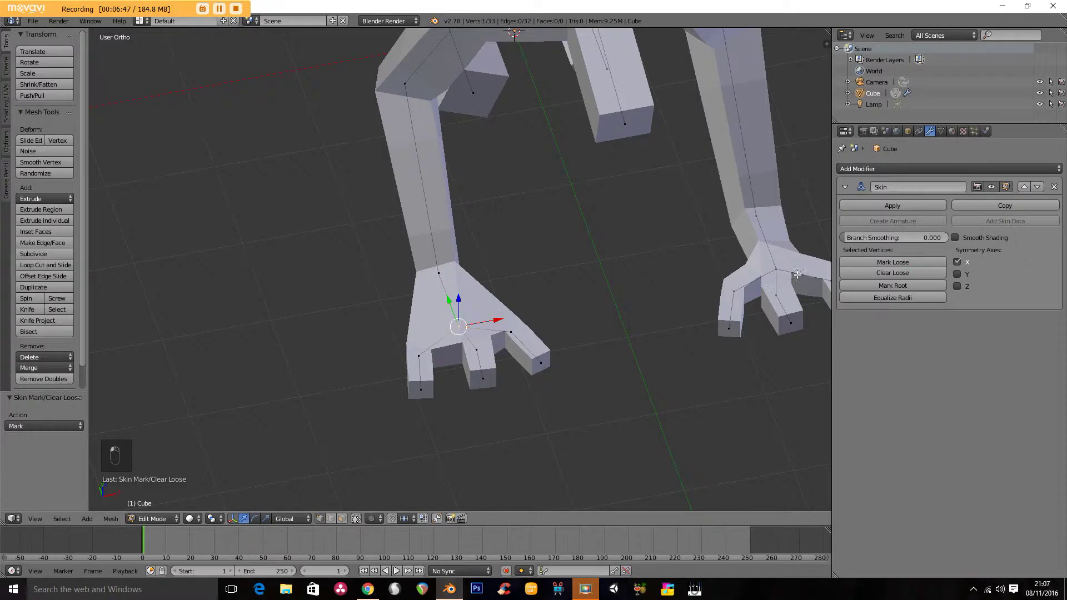
click(777, 235)
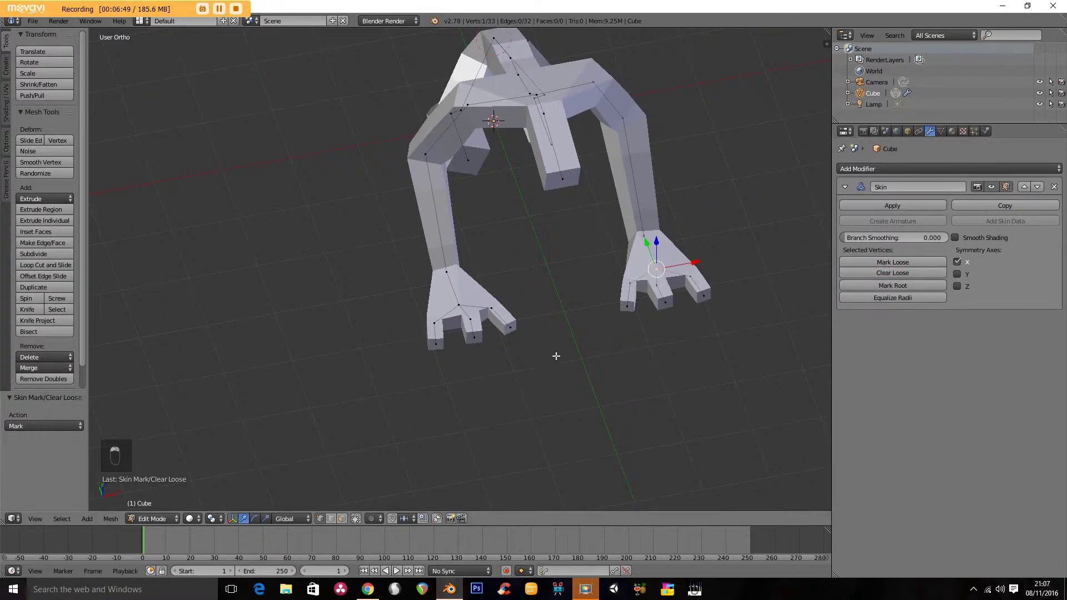
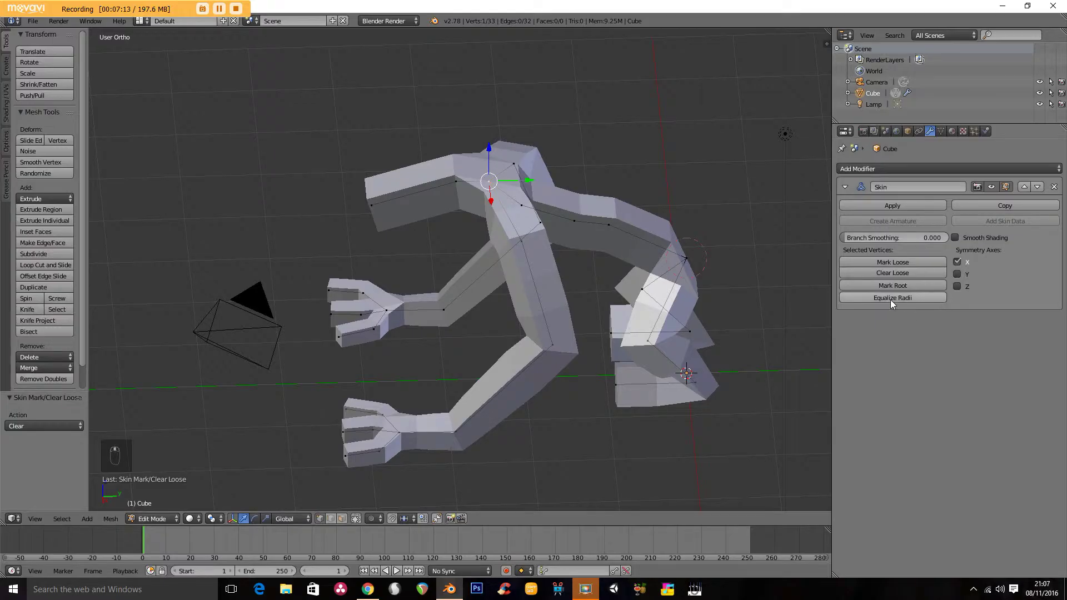
key(a)
key(a)
click(870, 303)
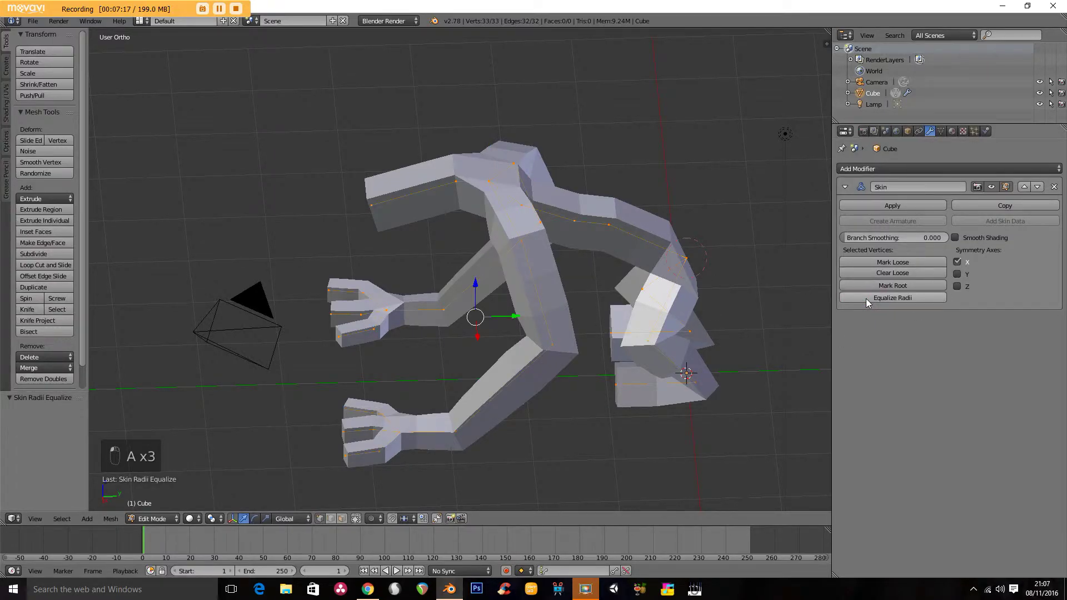
middle_click(478, 278)
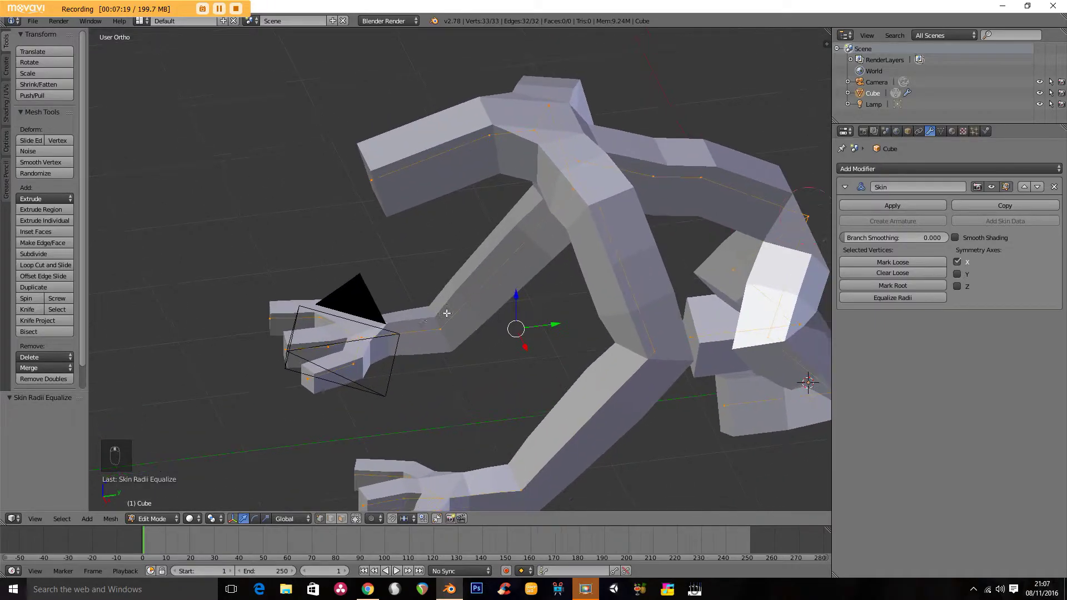
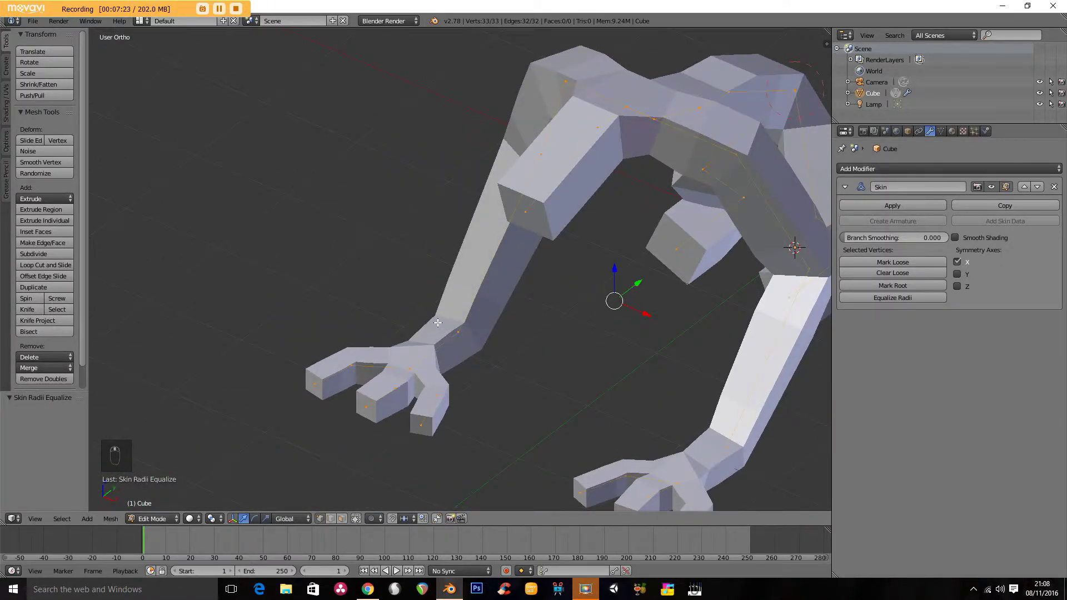
drag(506, 101, 505, 101)
click(505, 101)
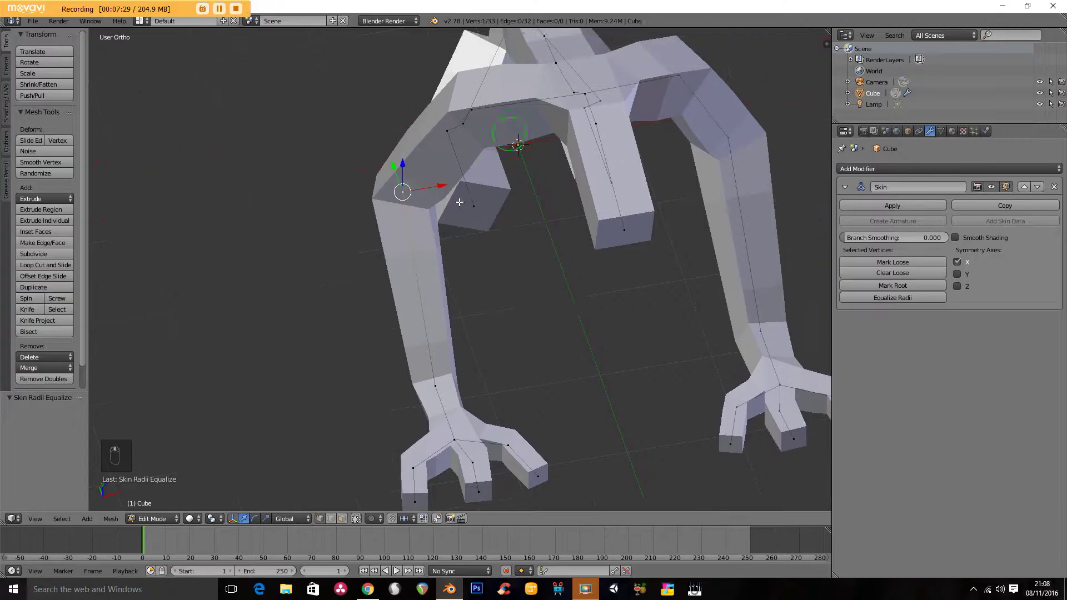
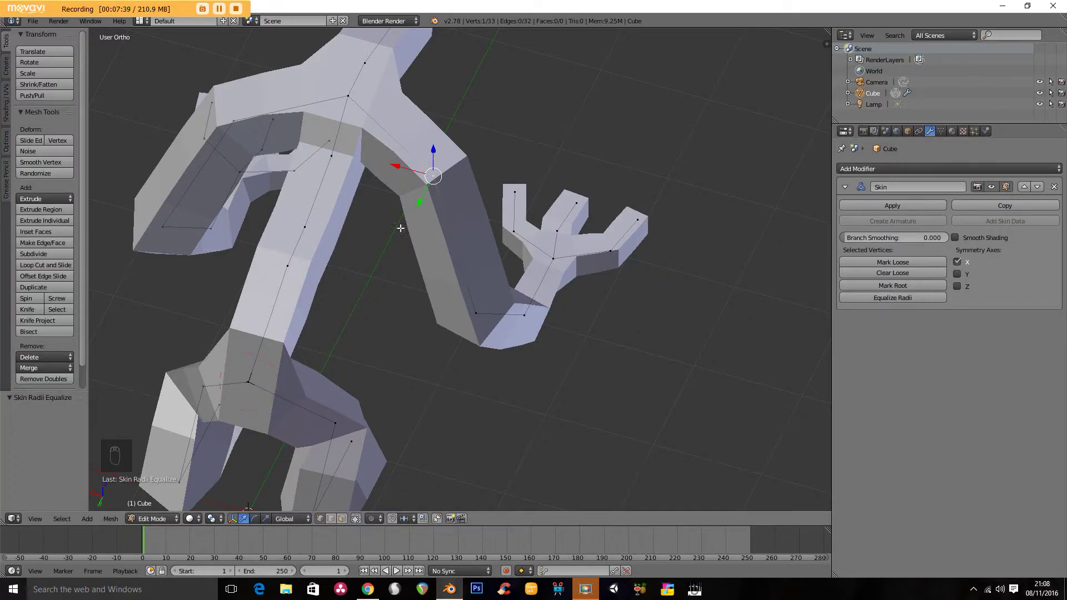
Step: Thicken the upper arm, limb and torso sections with Ctrl+A skin resize, then clear the selection
middle_click(434, 144)
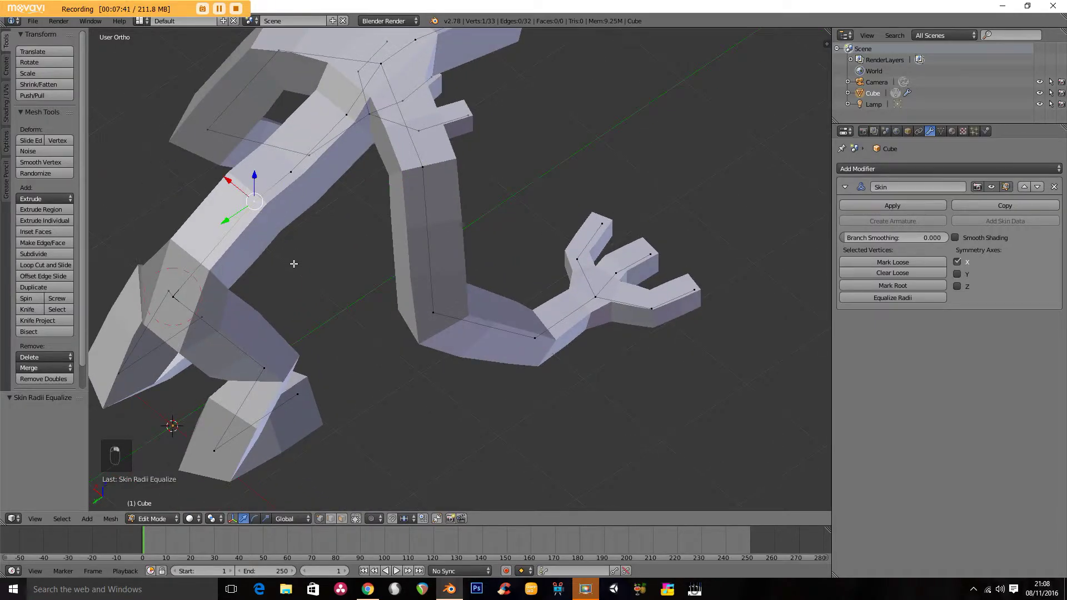
middle_click(255, 169)
key(ctrl+a)
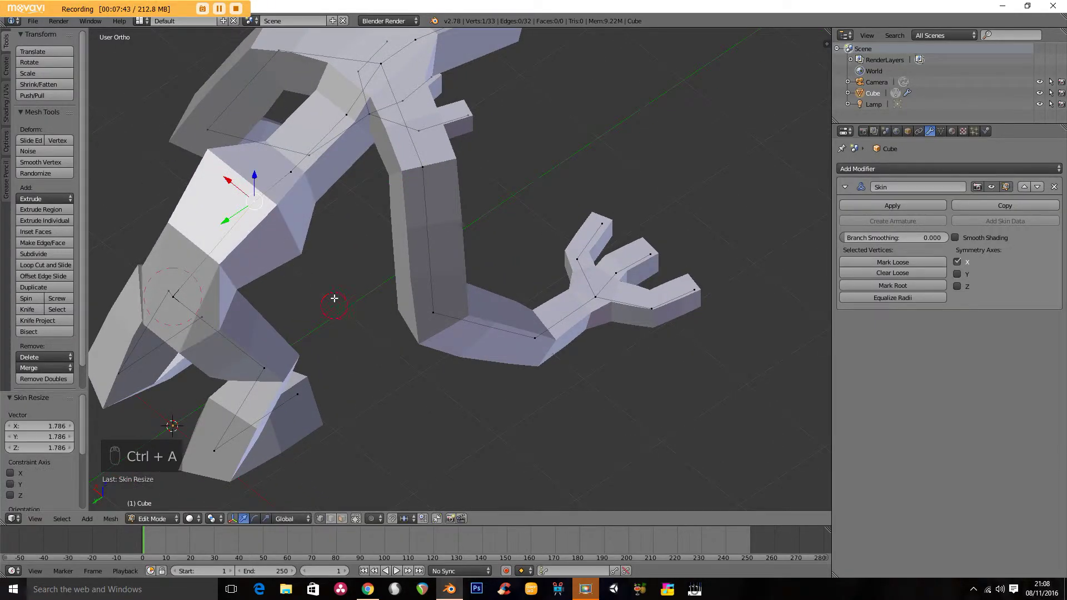
key(ctrl+a)
key(ctrl+a)
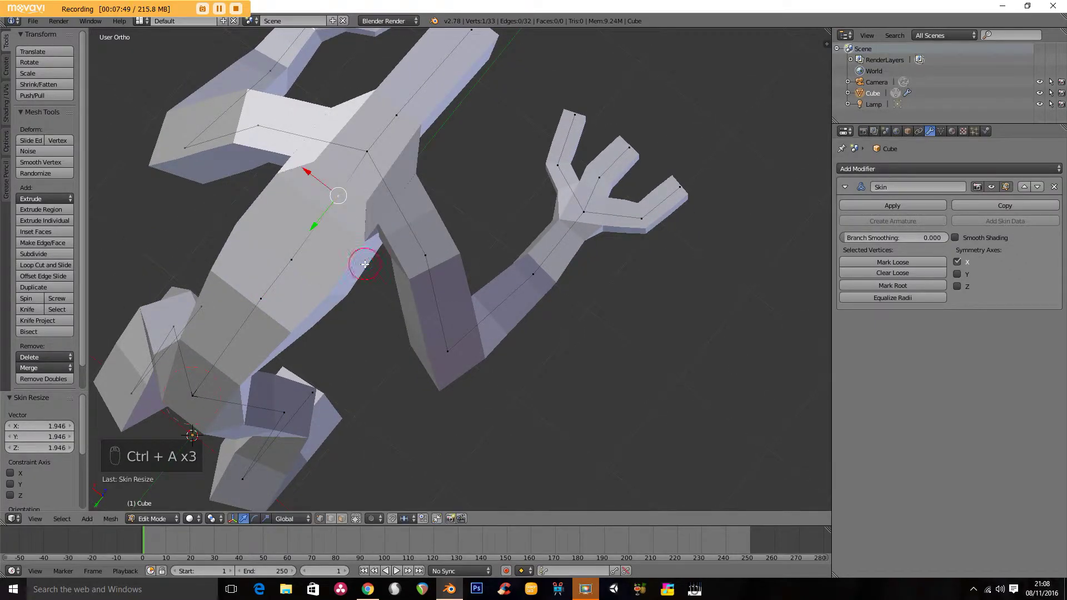
drag(464, 151, 514, 165)
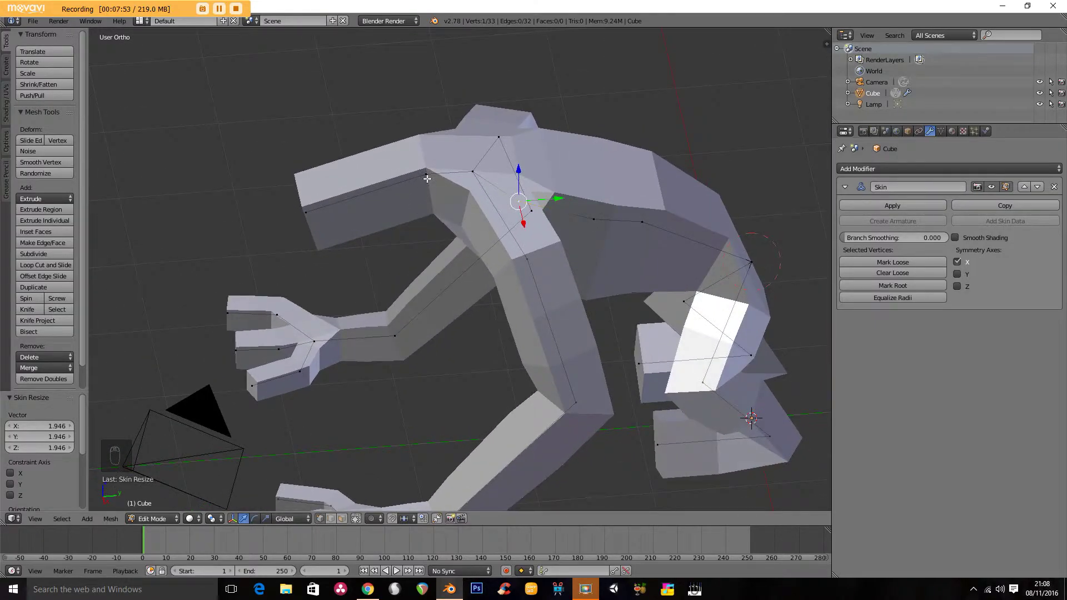
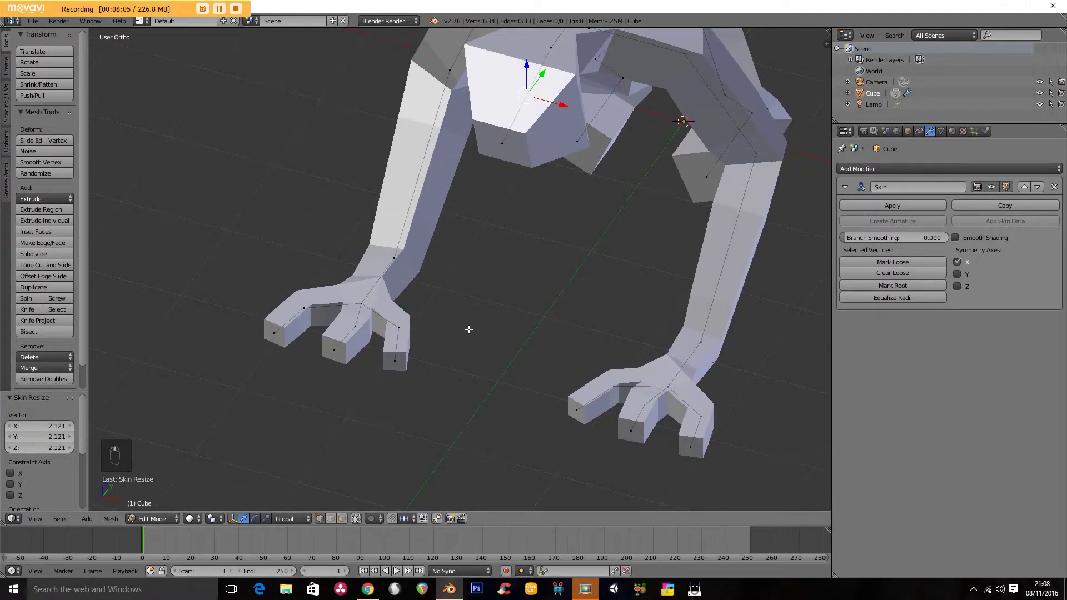
key(a)
key(c)
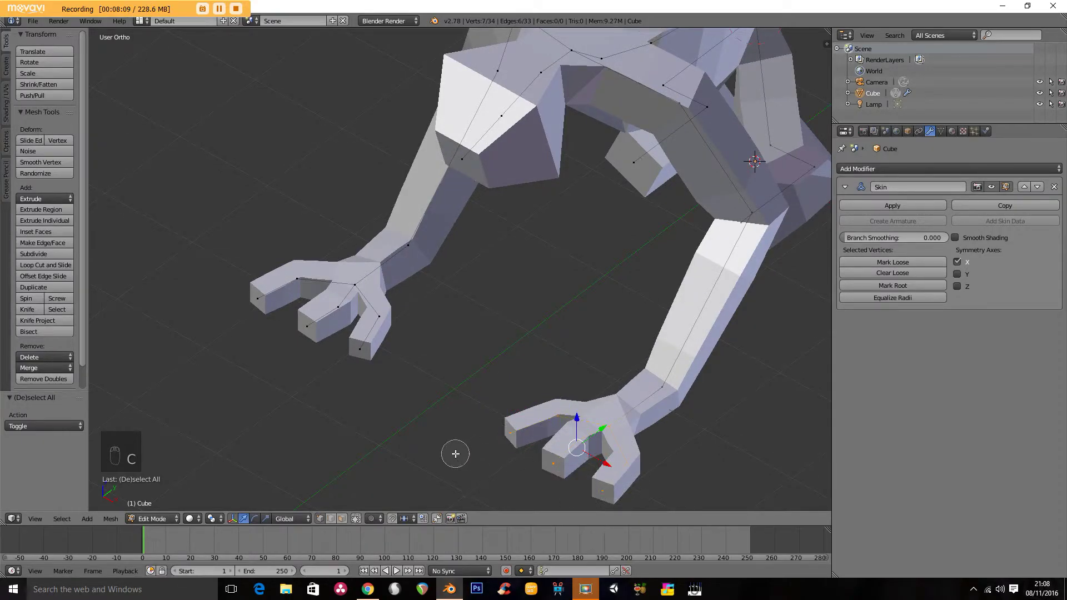
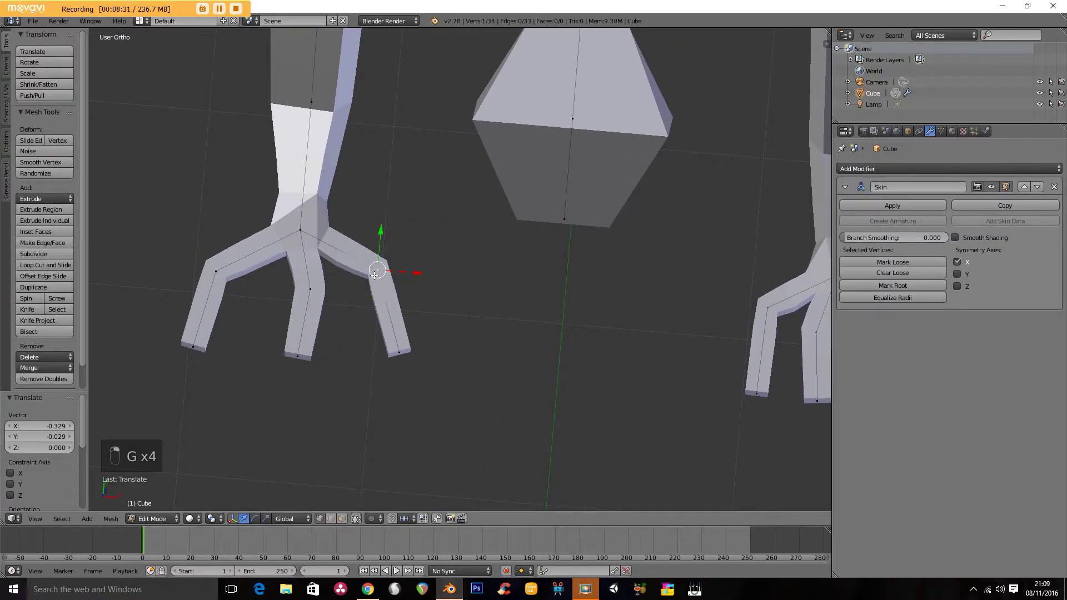
Step: Move the finger tips of one hand inward with G and shrink the lower pointed section's skin radius with Ctrl+A
key(g)
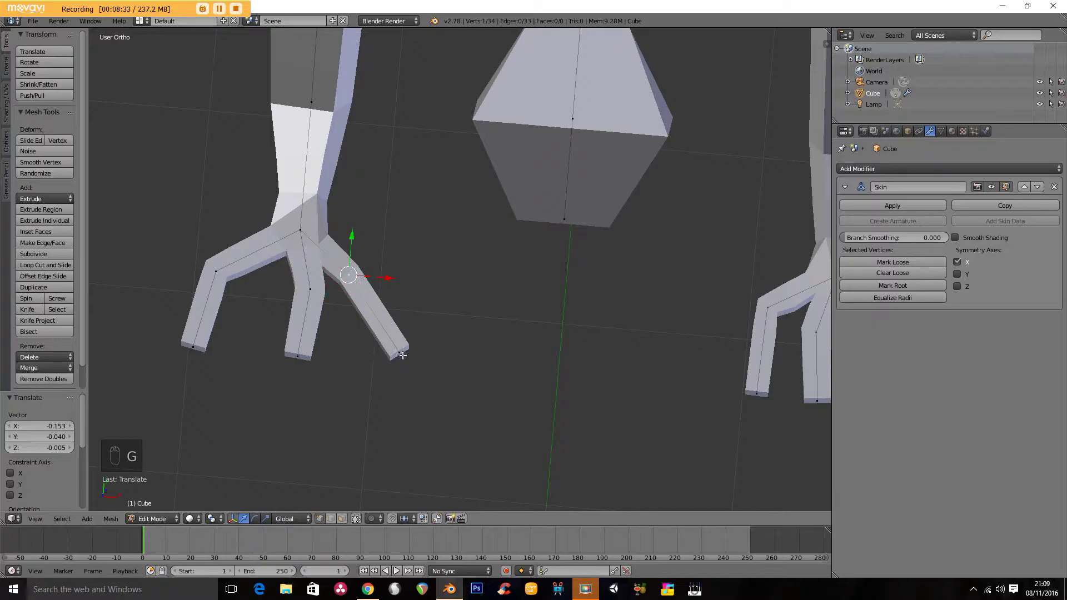
key(g)
key(g)
key(g)
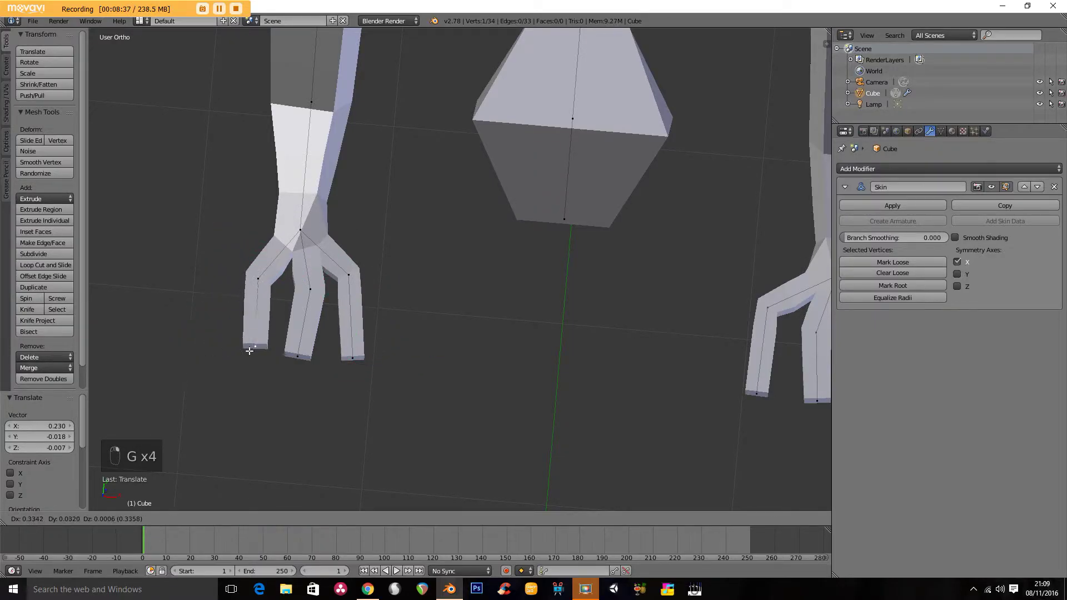
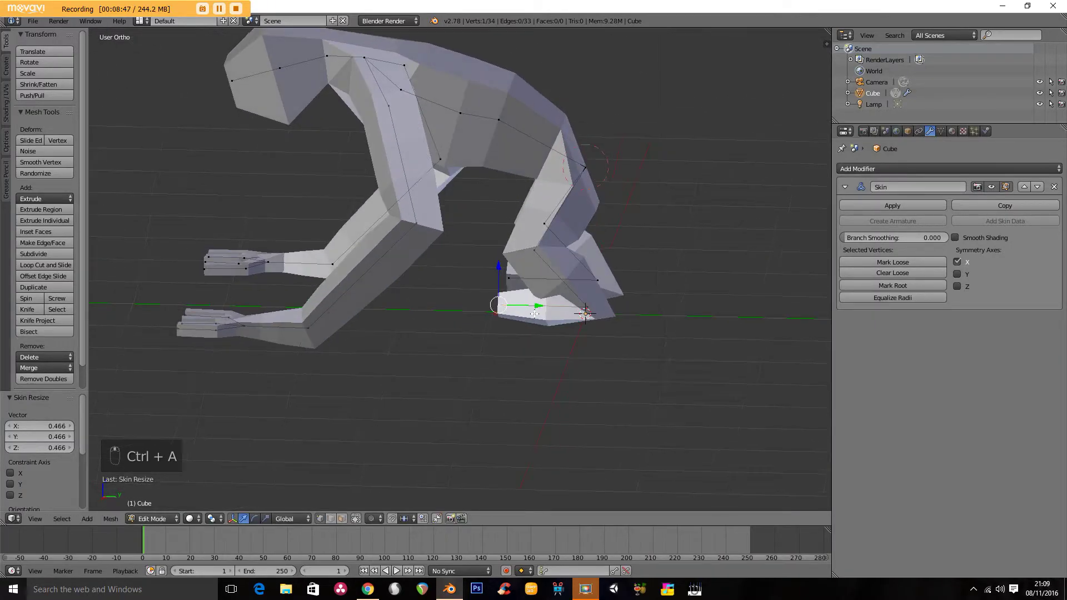
key(ctrl+a)
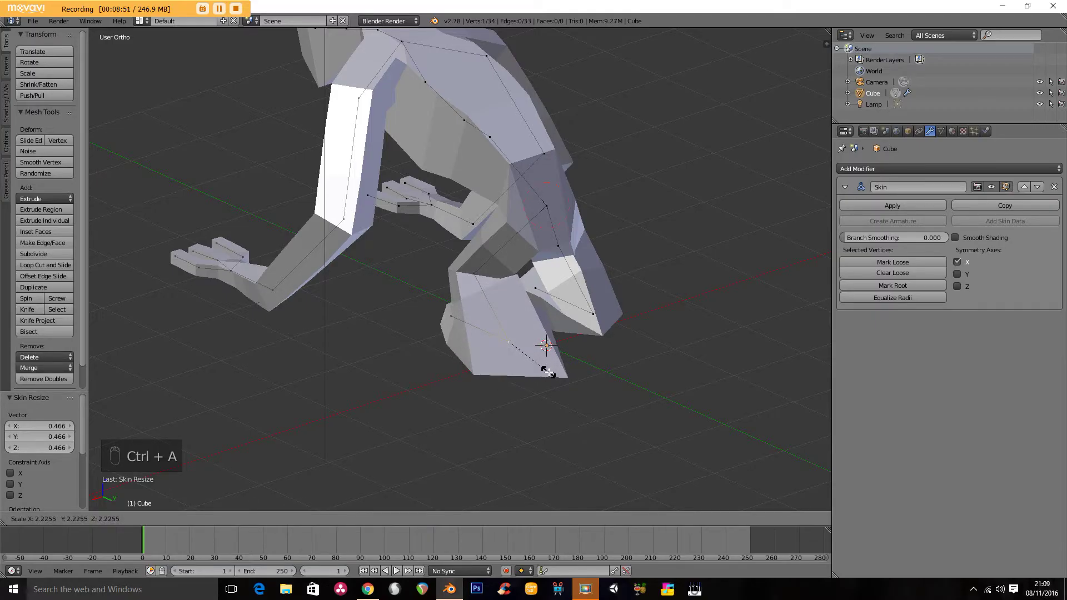
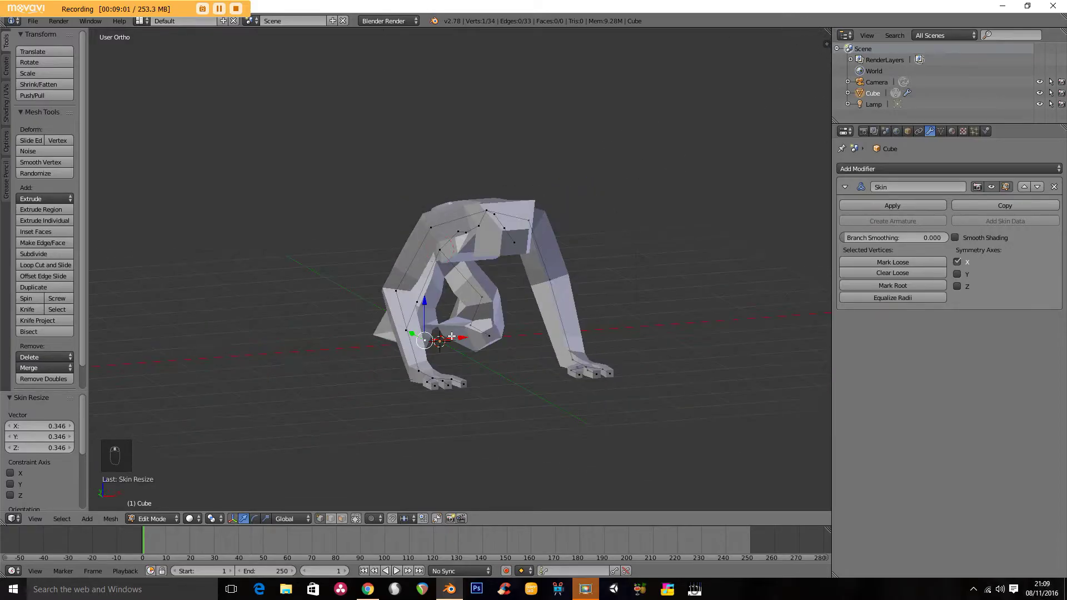
Step: Switch to Object Mode to inspect the creature, then return to Edit Mode with all skeleton vertices selected
key(Tab)
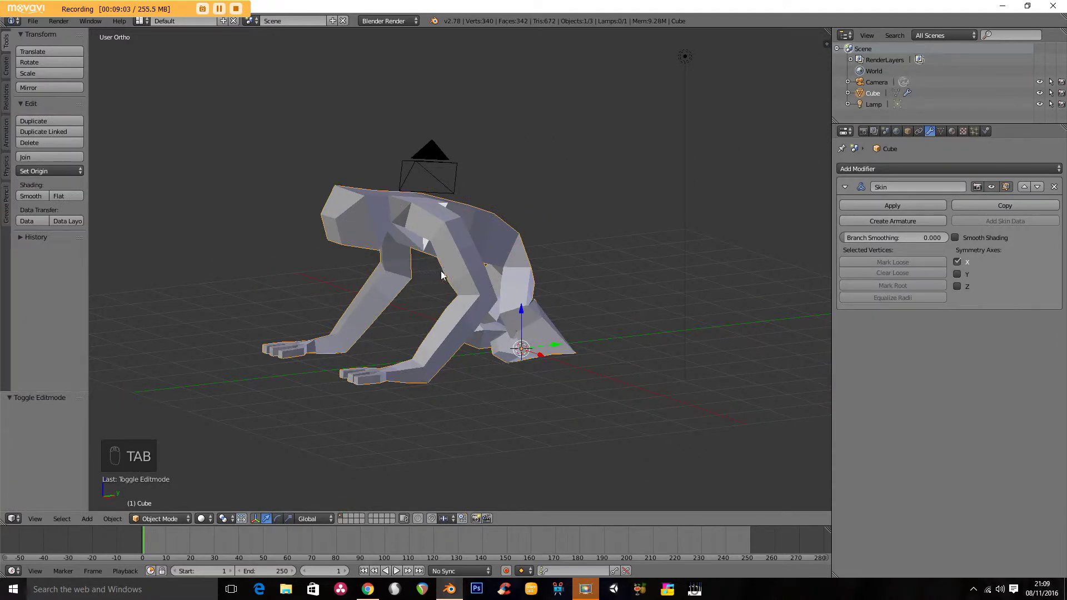
drag(411, 277, 392, 280)
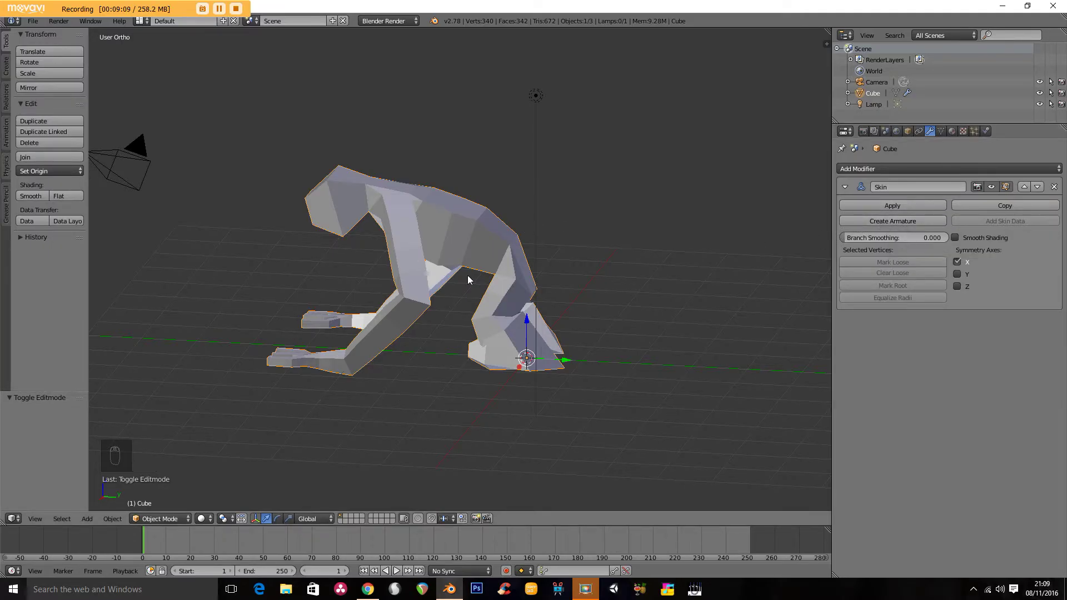
drag(432, 287, 487, 337)
key(Tab)
click(456, 311)
key(a)
key(a)
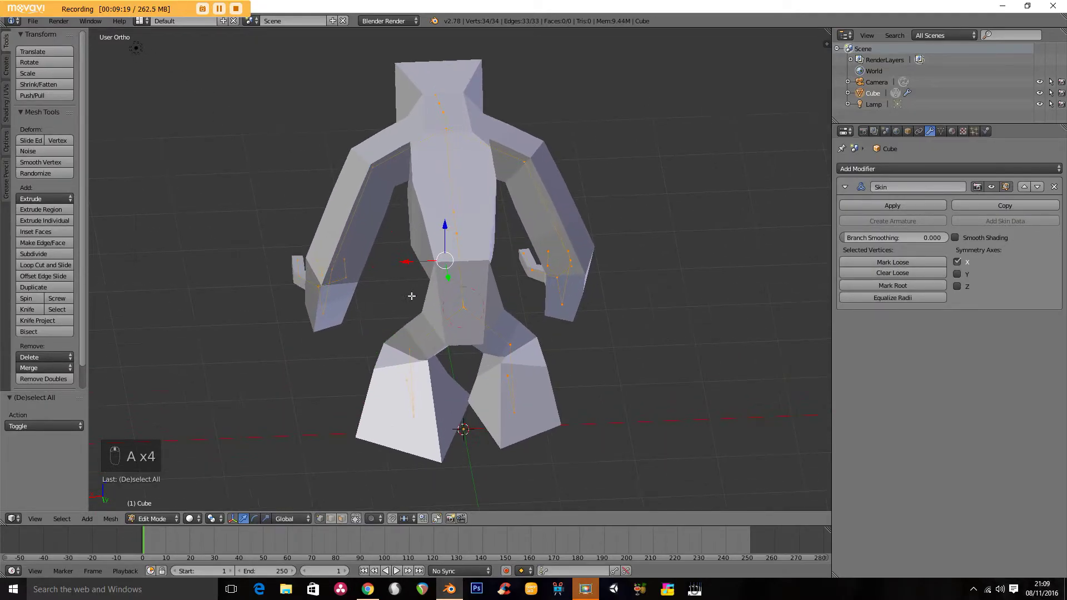
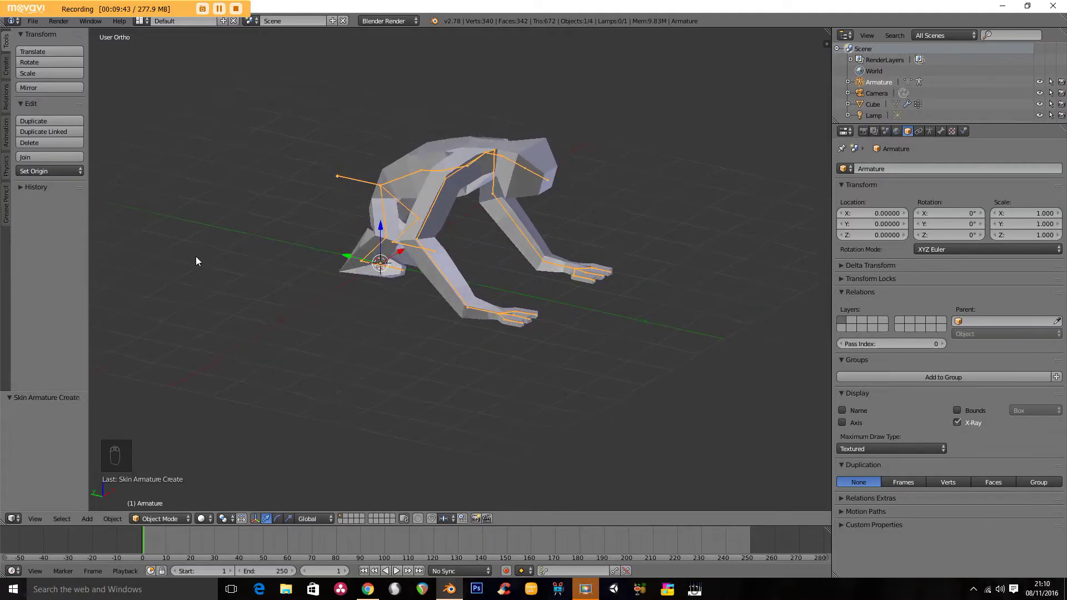
Step: Orbit around the creature and its generated armature, ending in front view
middle_click(110, 305)
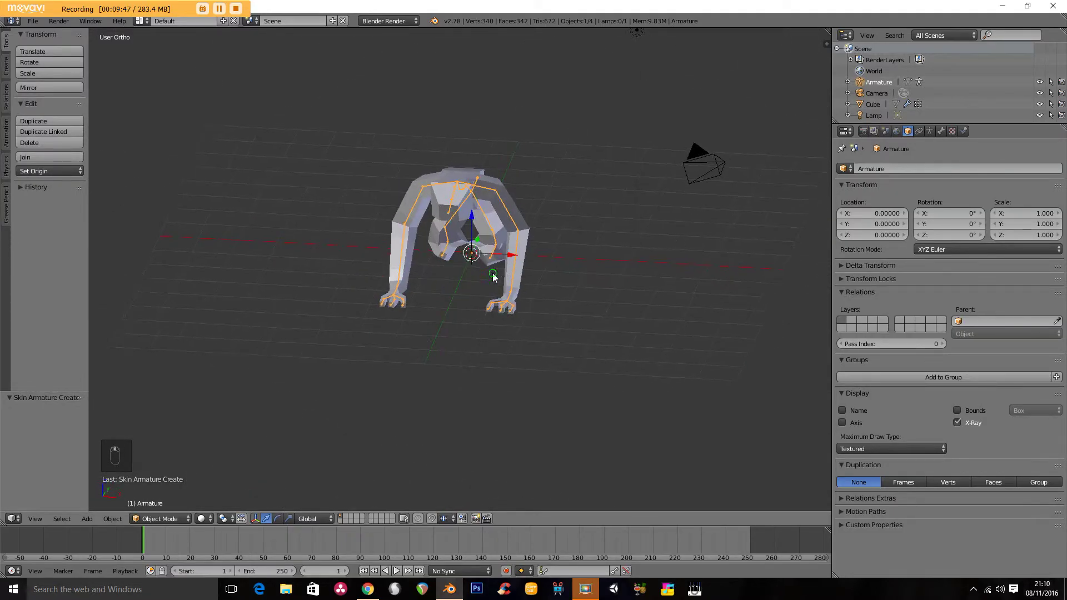
drag(499, 301, 334, 314)
drag(508, 198, 436, 201)
drag(436, 201, 885, 208)
drag(885, 208, 593, 257)
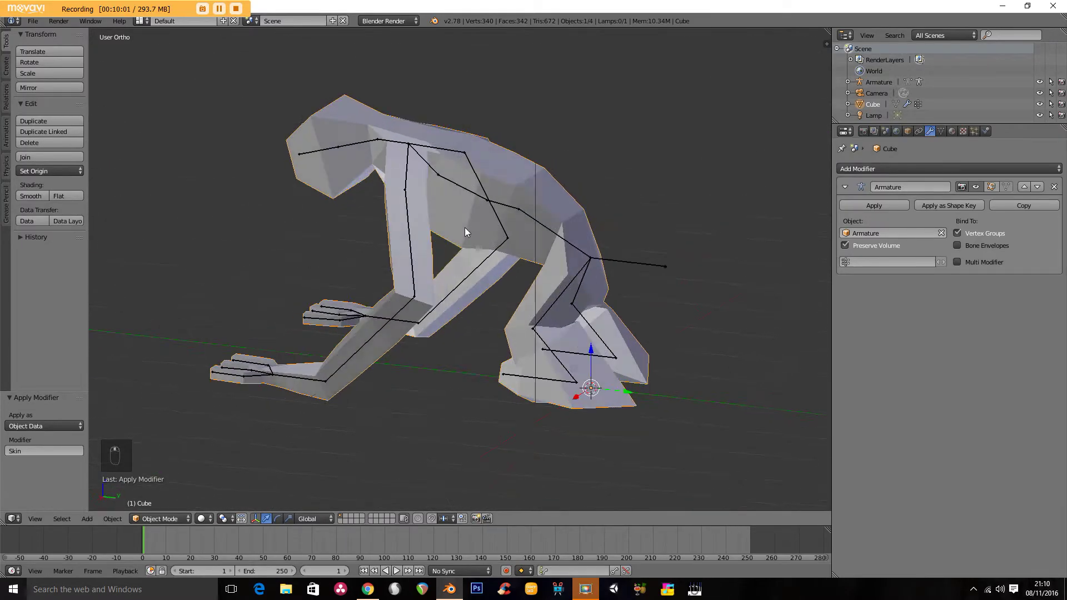
drag(619, 236, 422, 273)
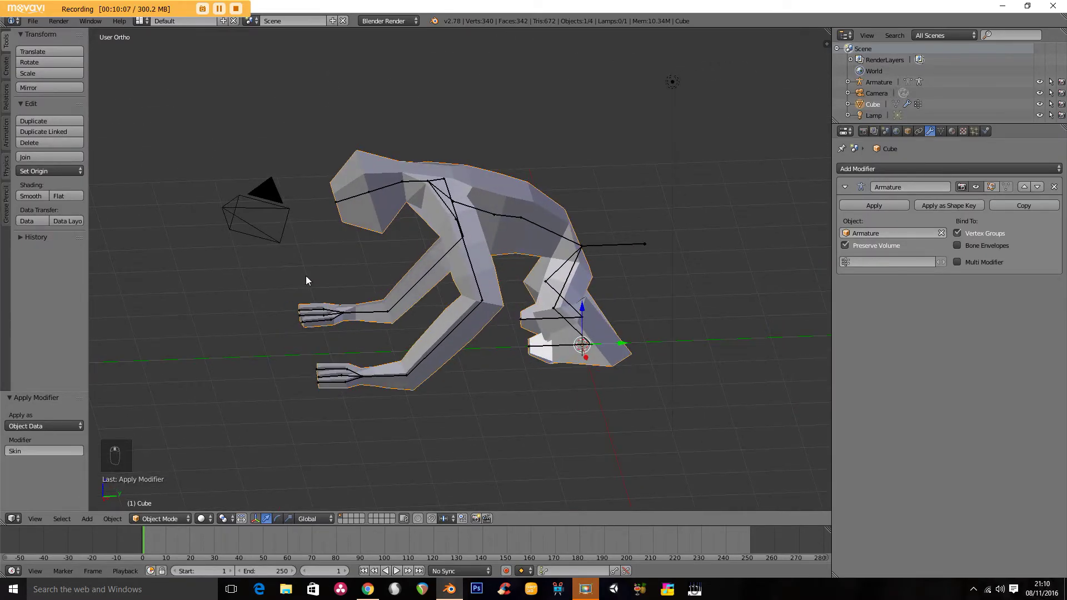
key(KP_1)
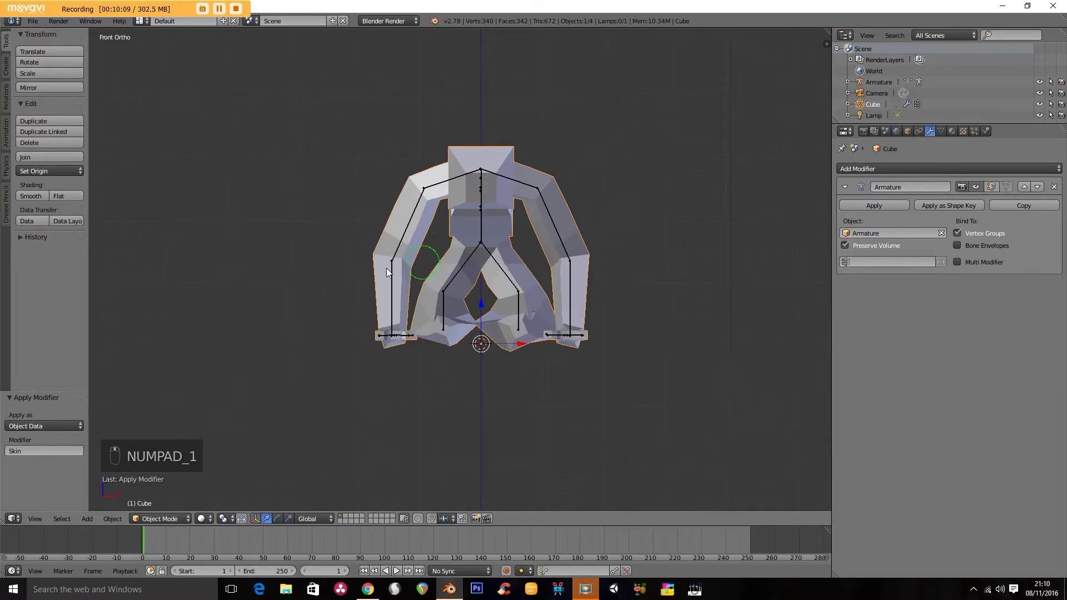